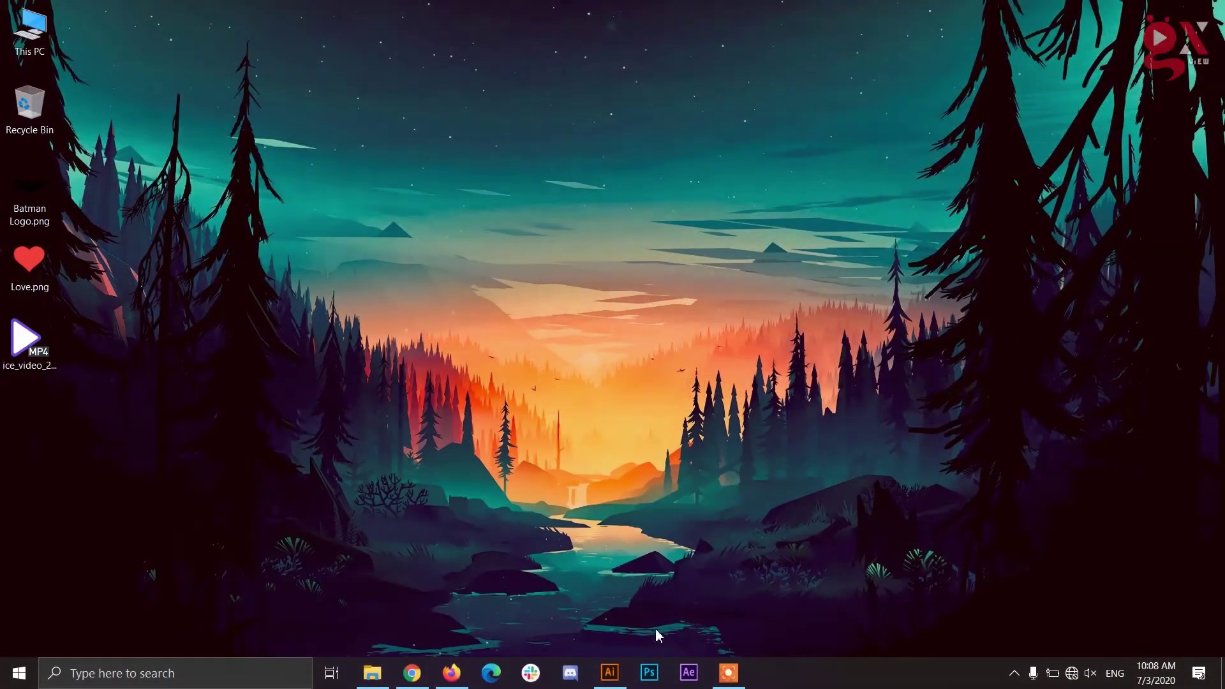
Bring Illustrator forward with the document holding the linked red heart image.
click(614, 676)
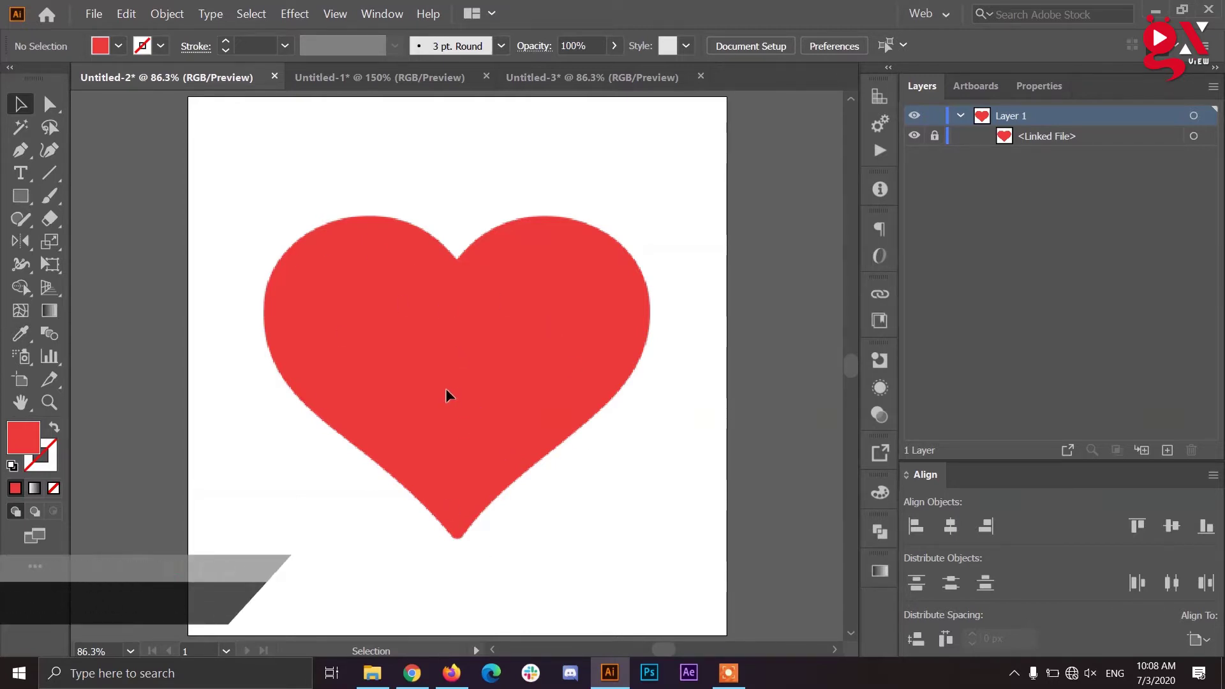
Trace the heart's right half with the Pen from the top notch around the lobe to the bottom tip.
key(p)
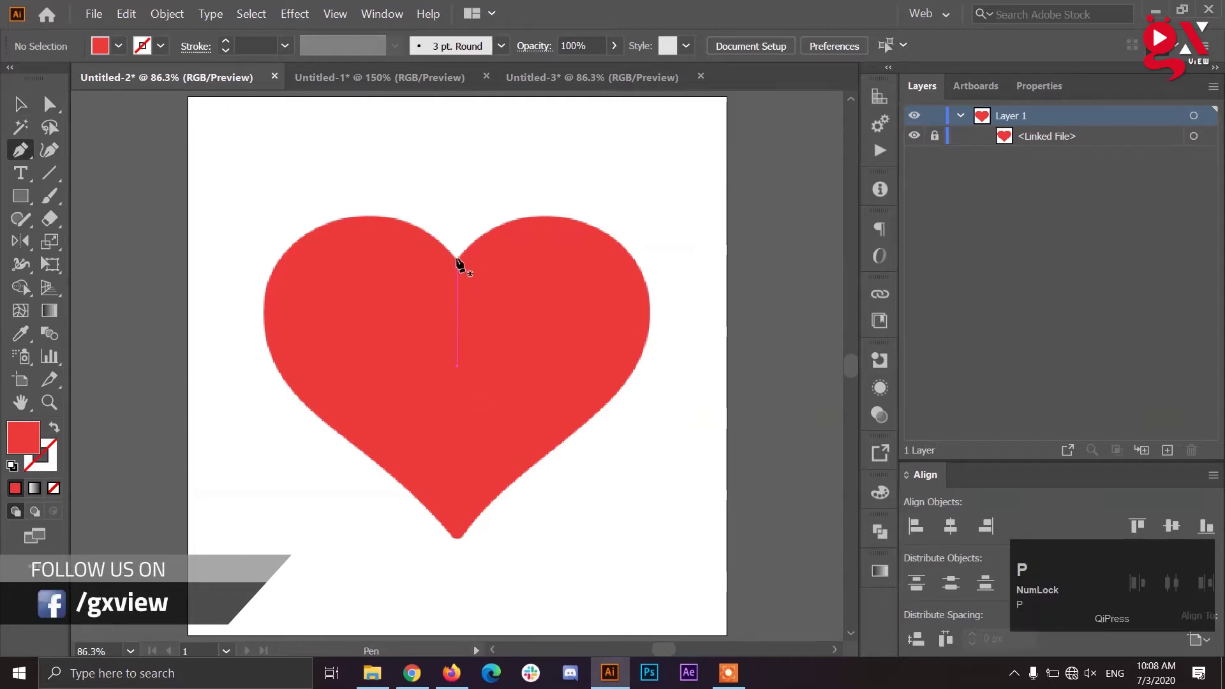
click(458, 263)
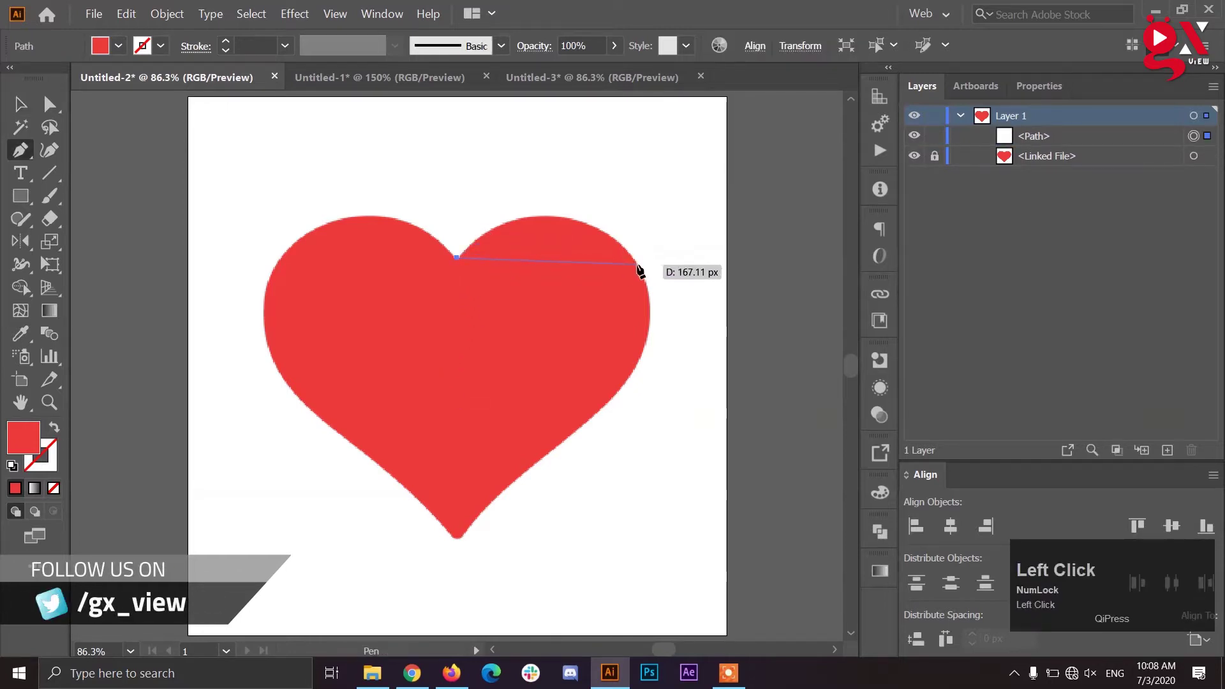
drag(642, 267, 730, 369)
key(space)
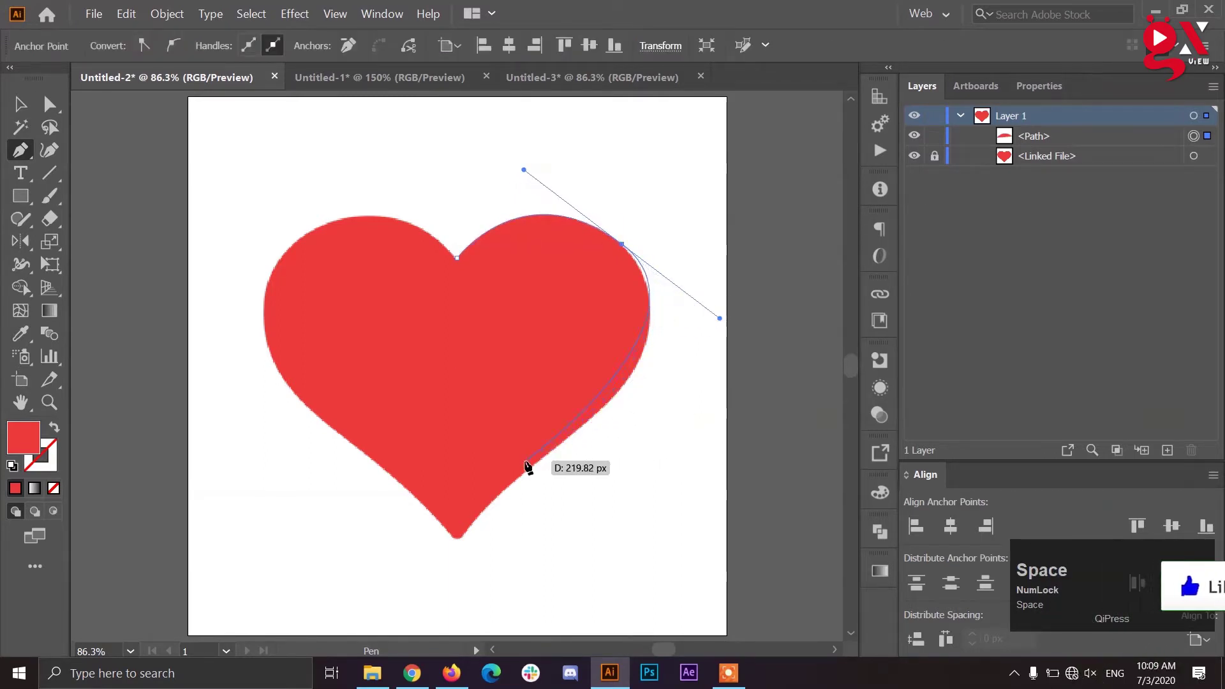
drag(585, 427, 57, 493)
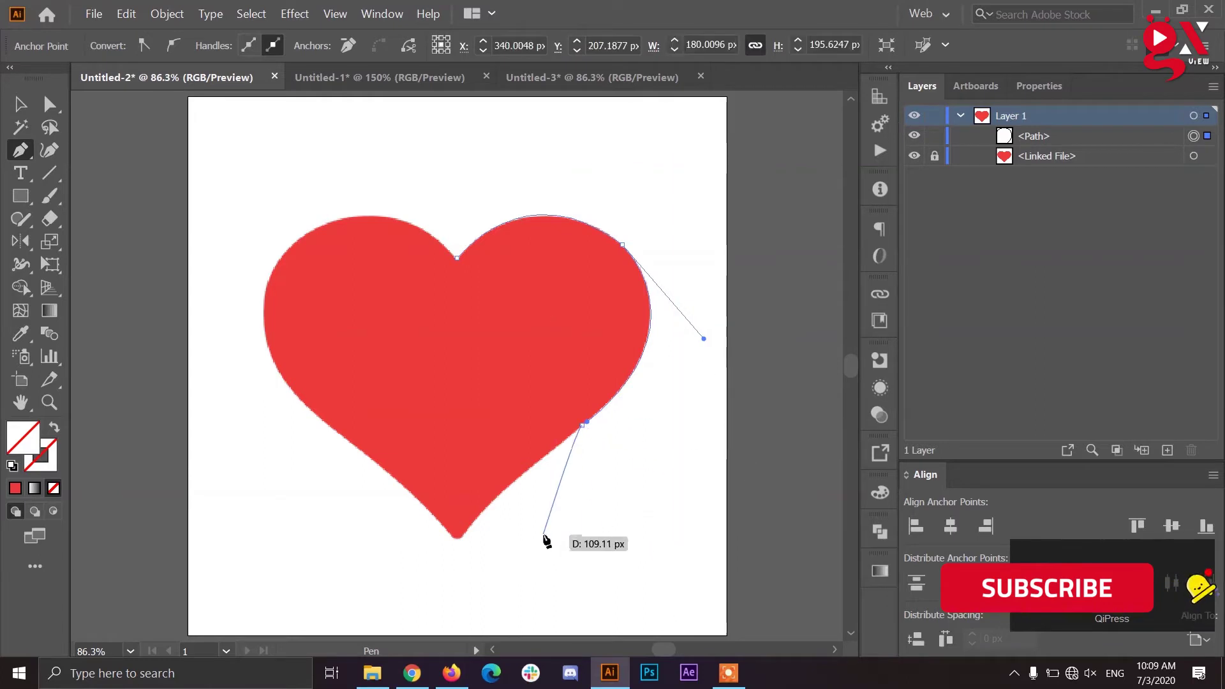
click(535, 524)
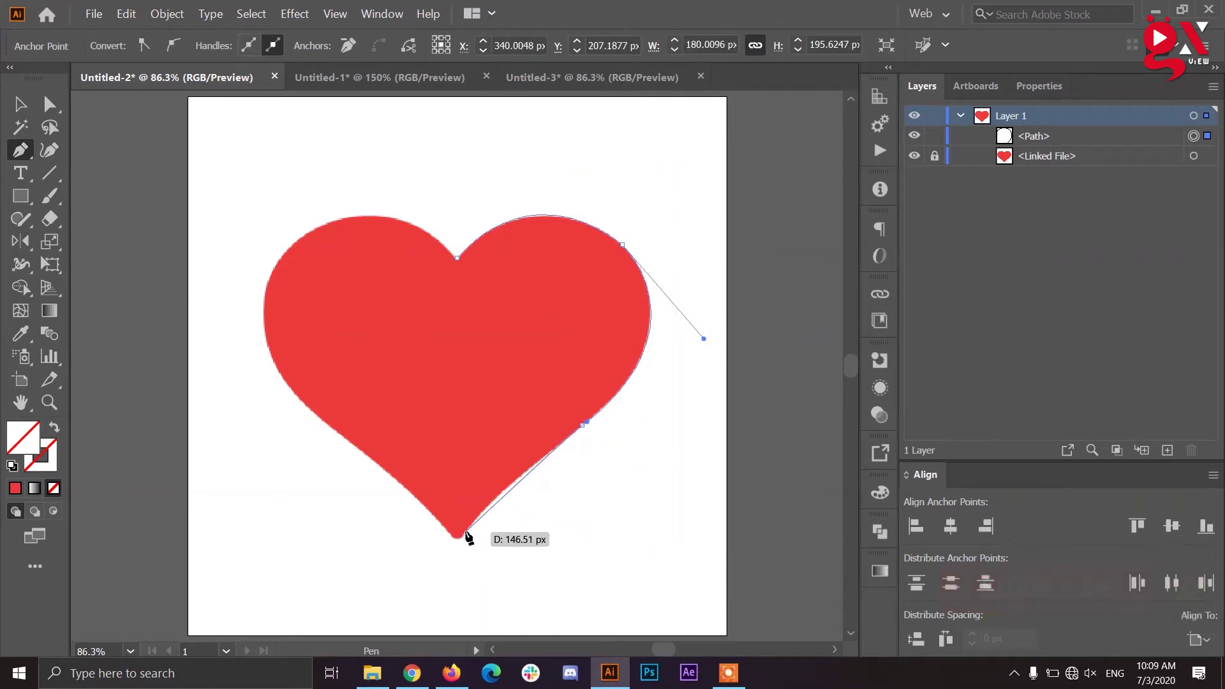
click(469, 545)
Round off the curve at the heart's bottom tip to finish the traced half.
scroll(up, 3)
drag(477, 493, 470, 541)
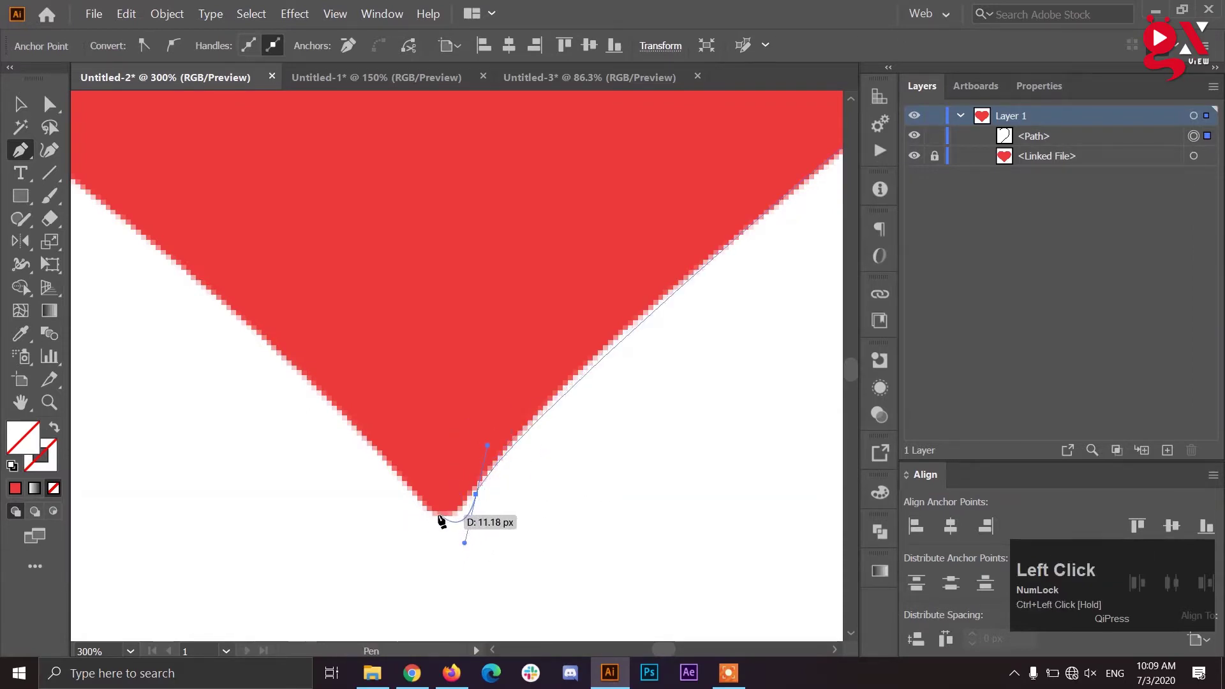
drag(469, 541, 447, 520)
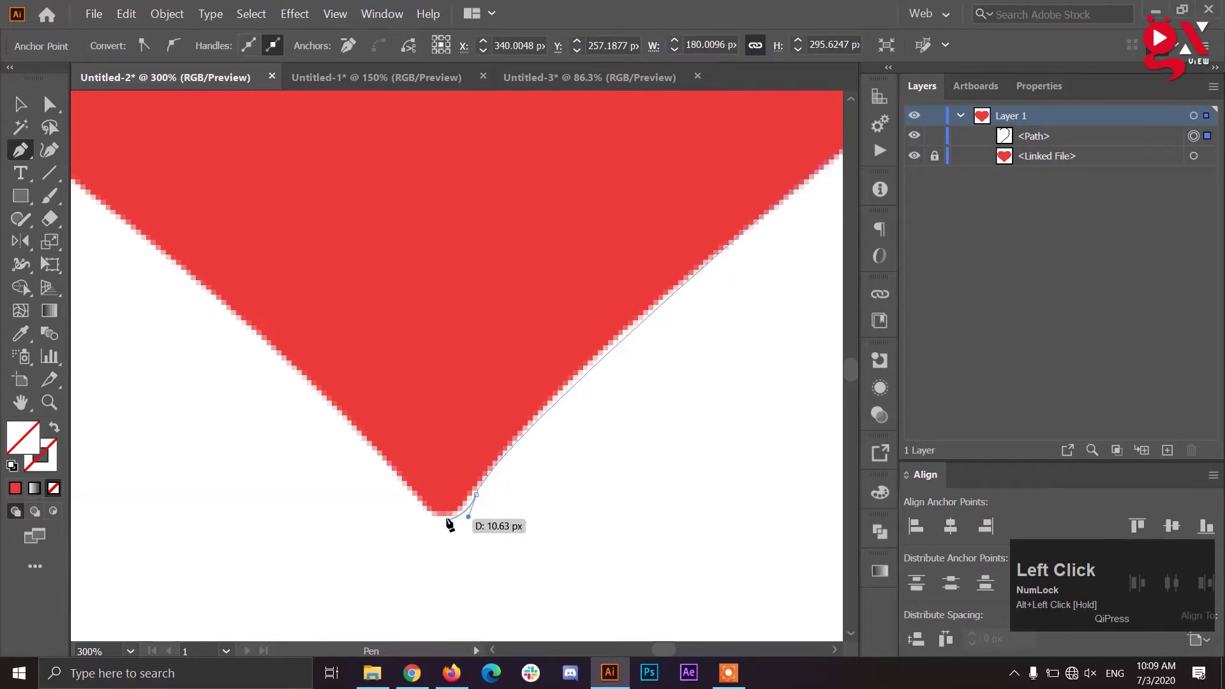
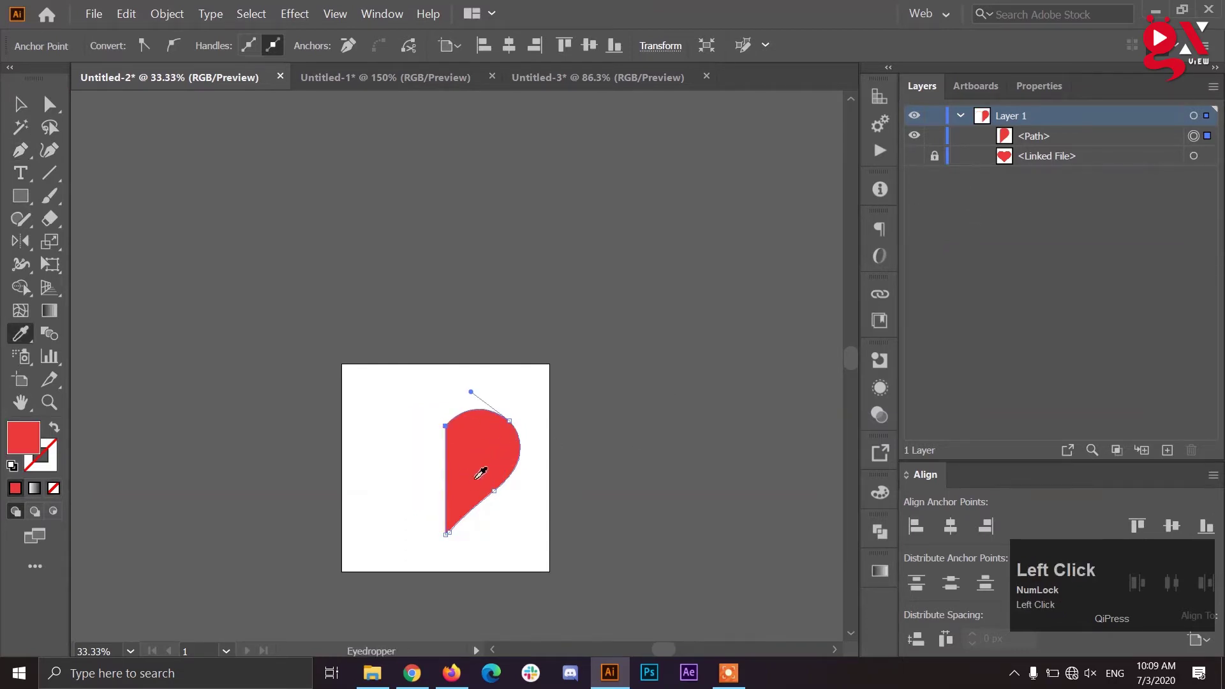
key(v)
click(577, 459)
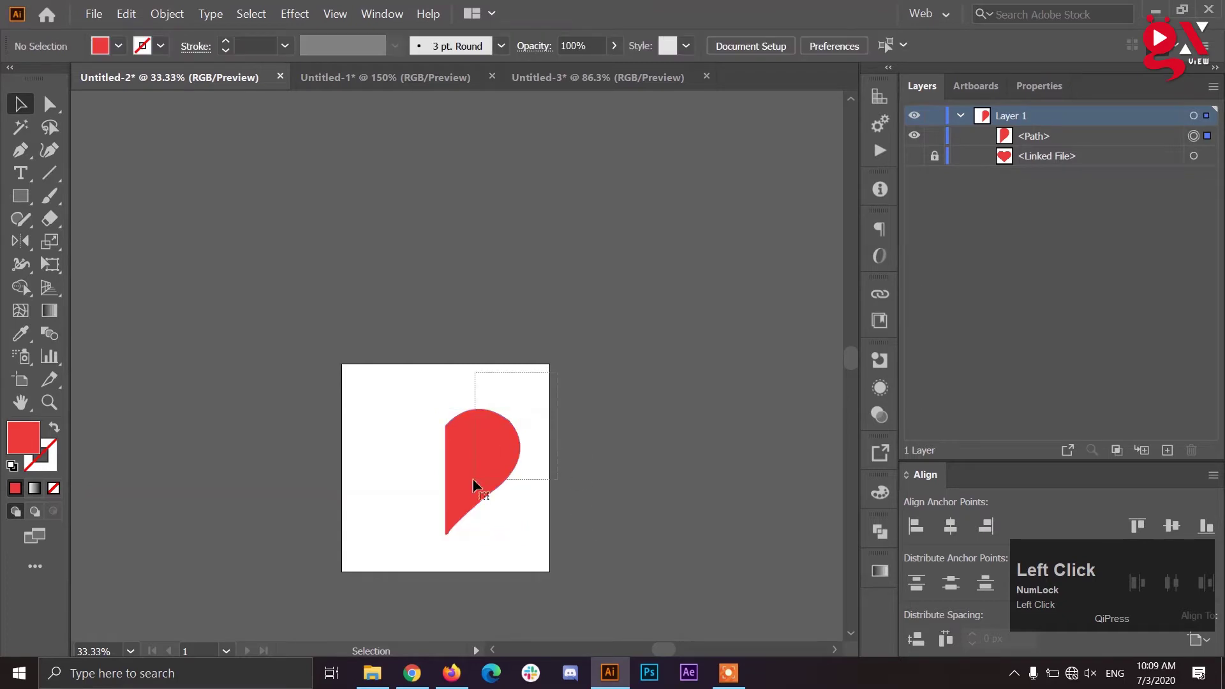
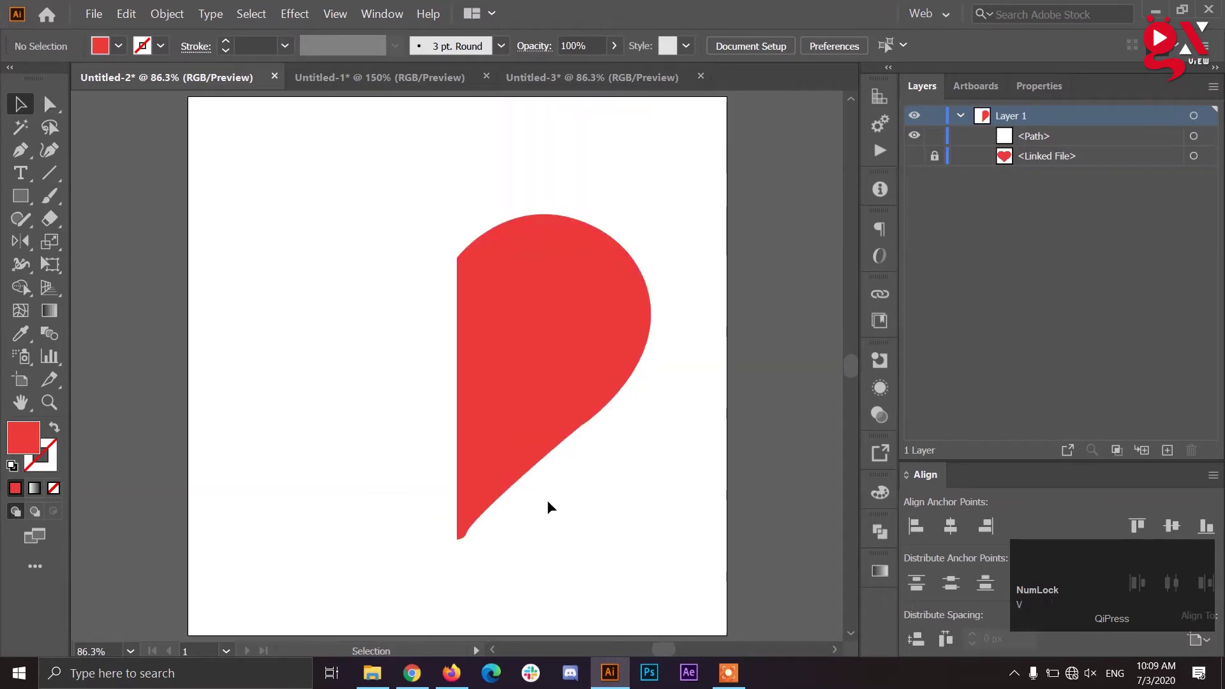
click(553, 417)
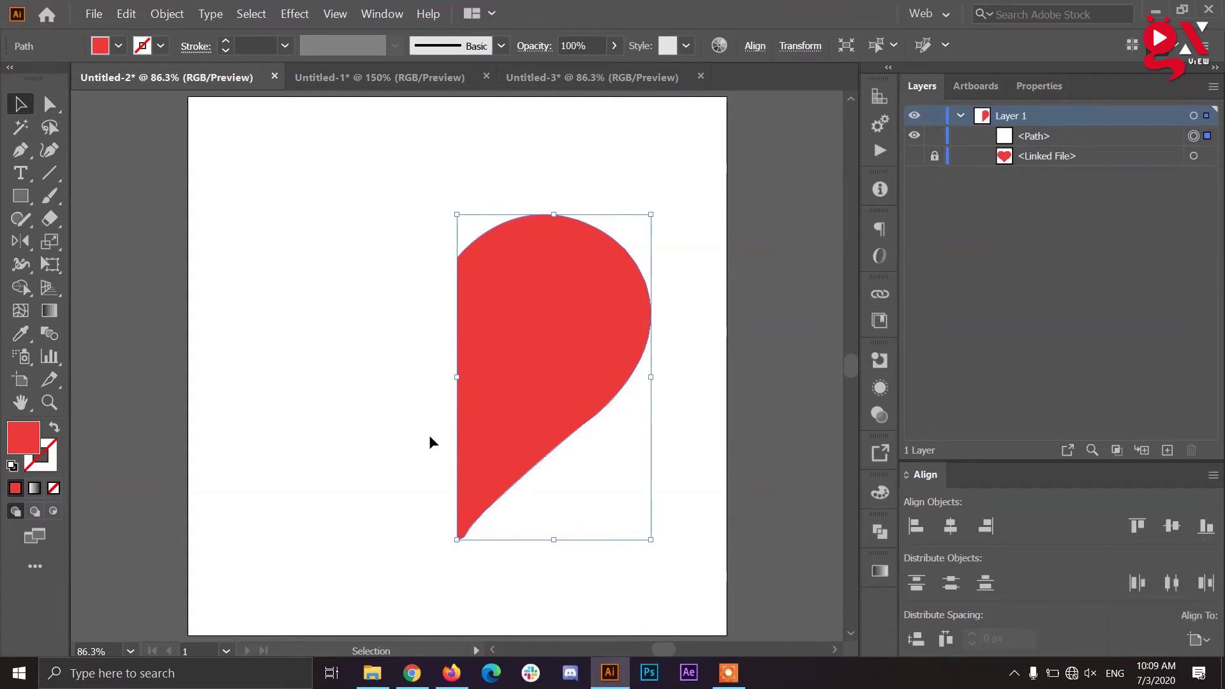
Reflect a copy of the half heart across a vertical axis at its bottom point, then deselect.
right_click(26, 246)
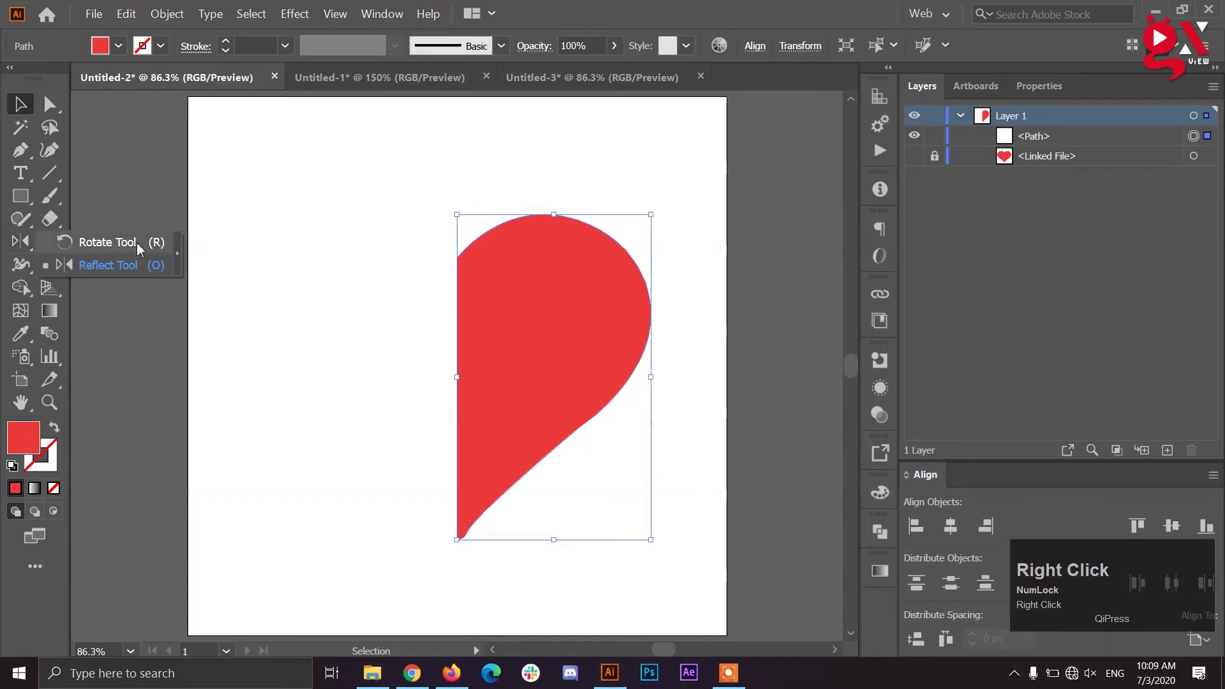
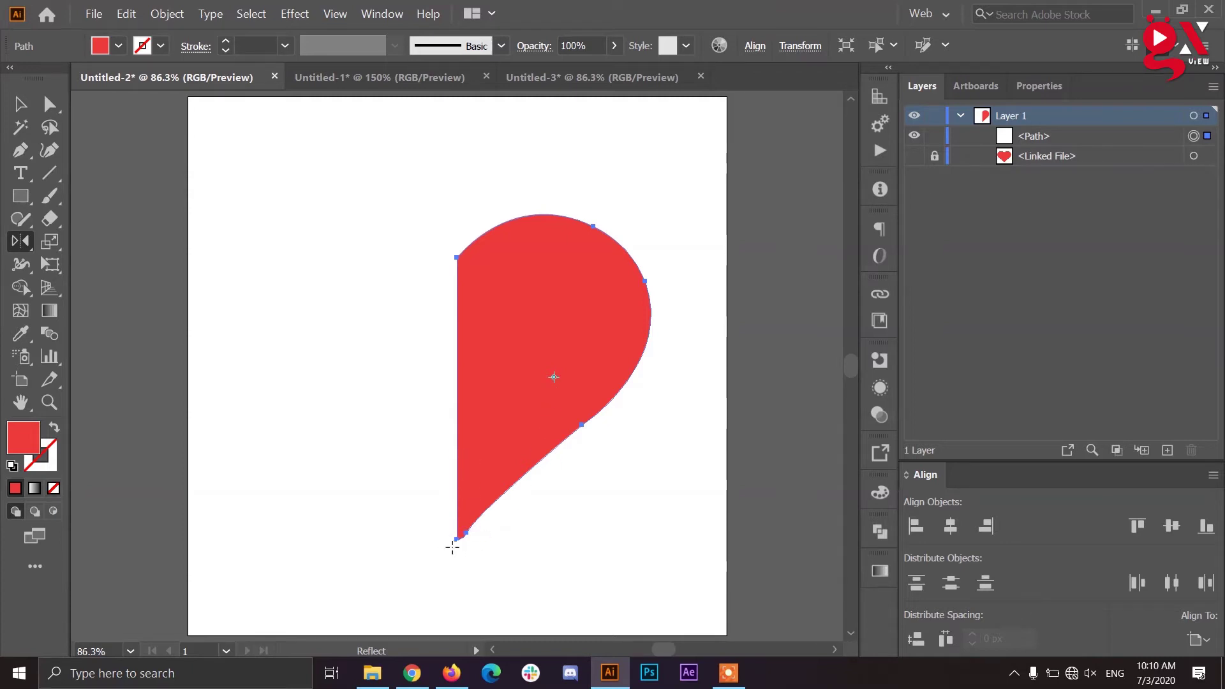
click(461, 542)
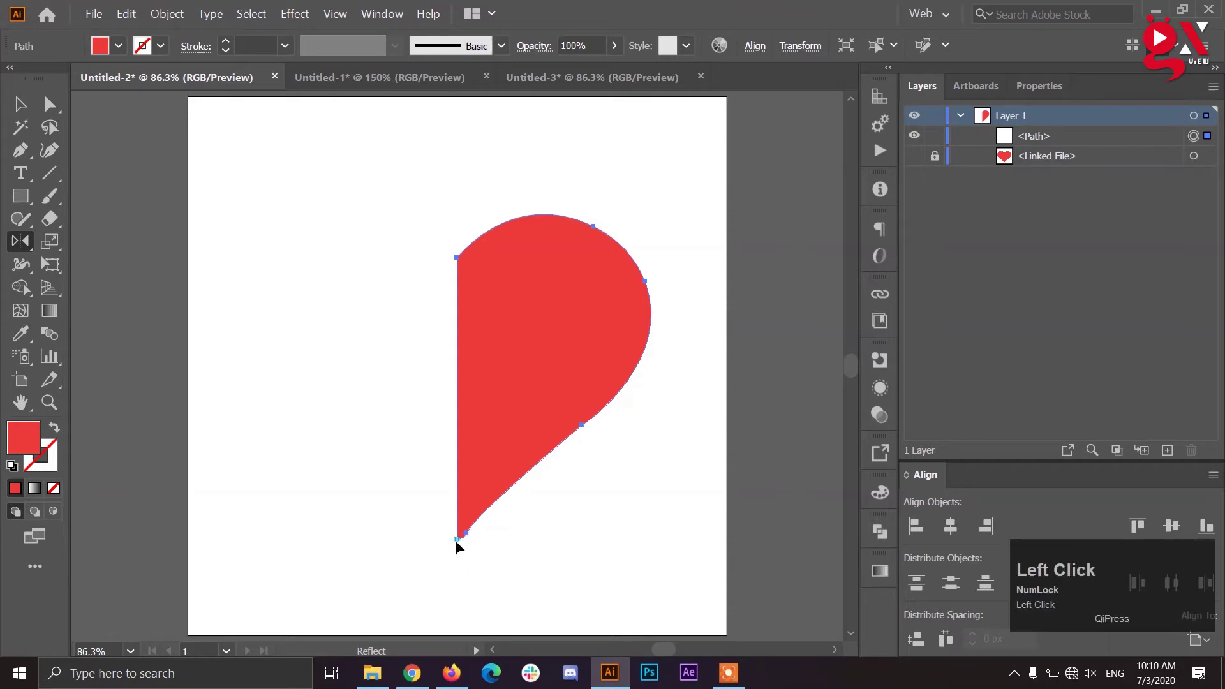
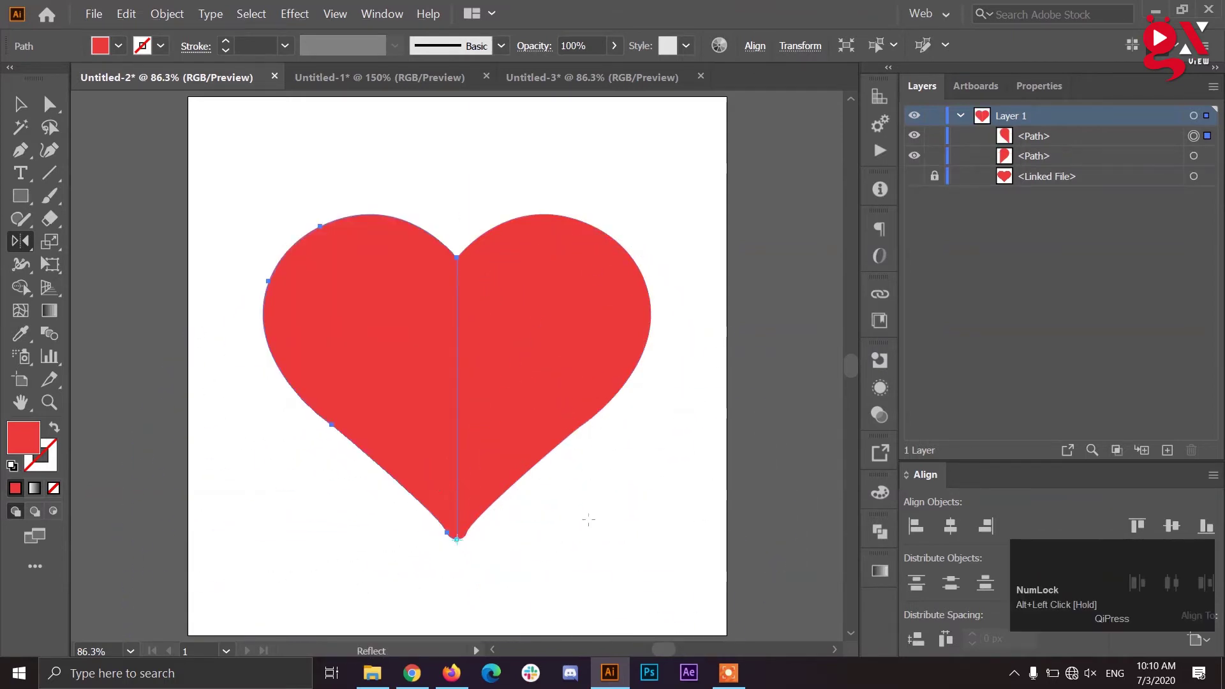
key(v)
click(595, 524)
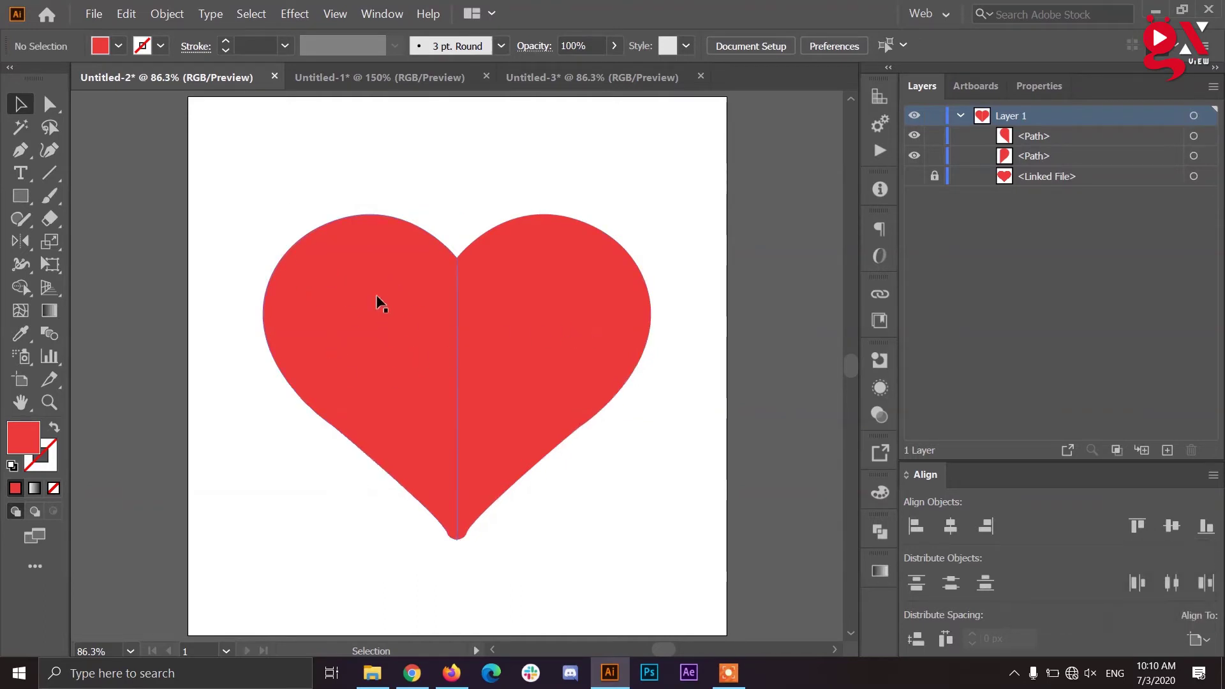
Select both heart halves together for uniting into one path.
click(471, 315)
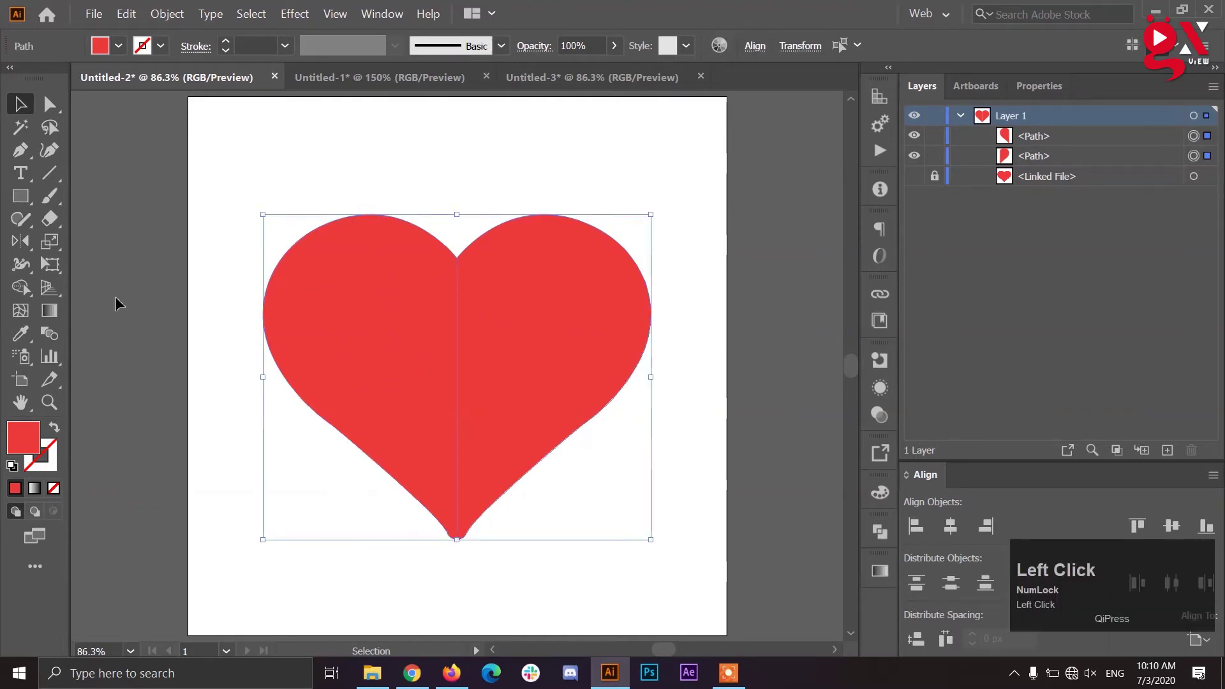
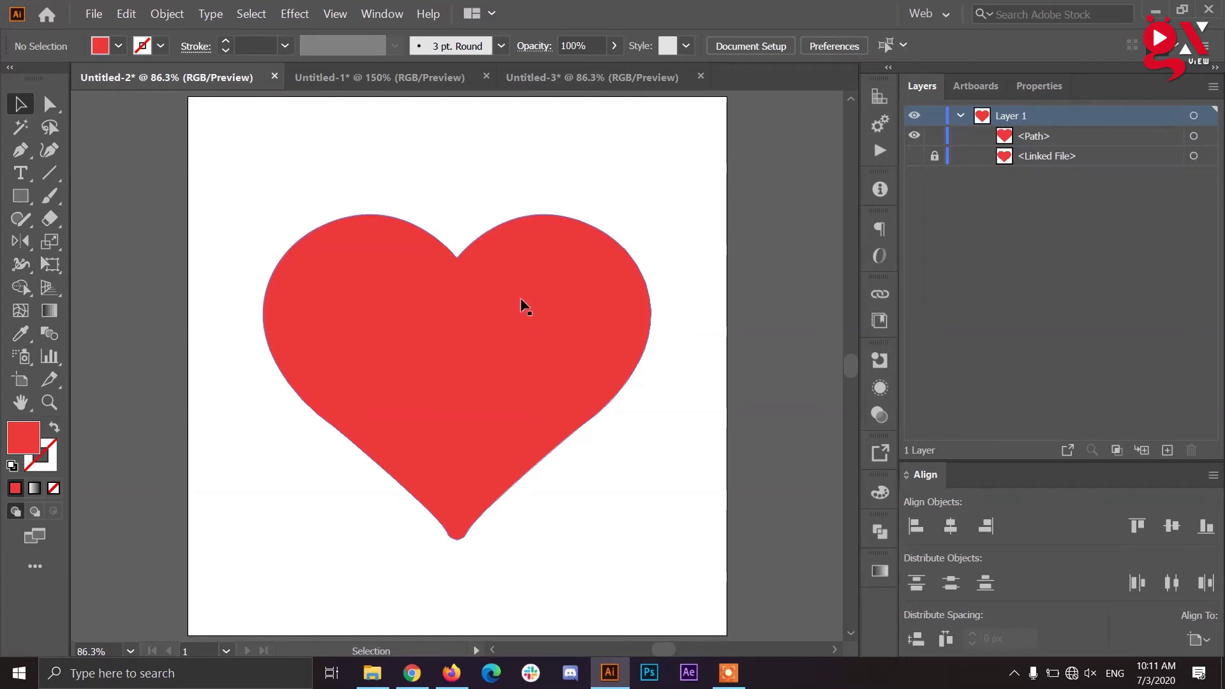
In the Batman document, trace the bat's right half from the bottom tip and reshape the curve between the ears.
click(404, 83)
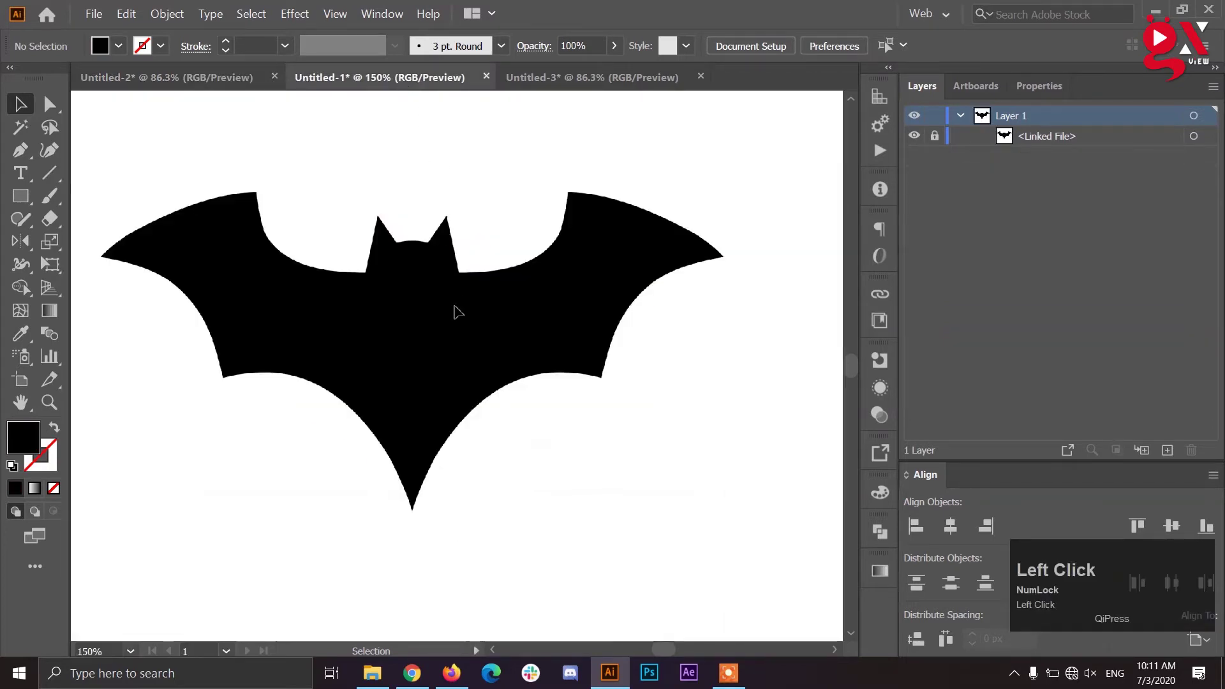
key(p)
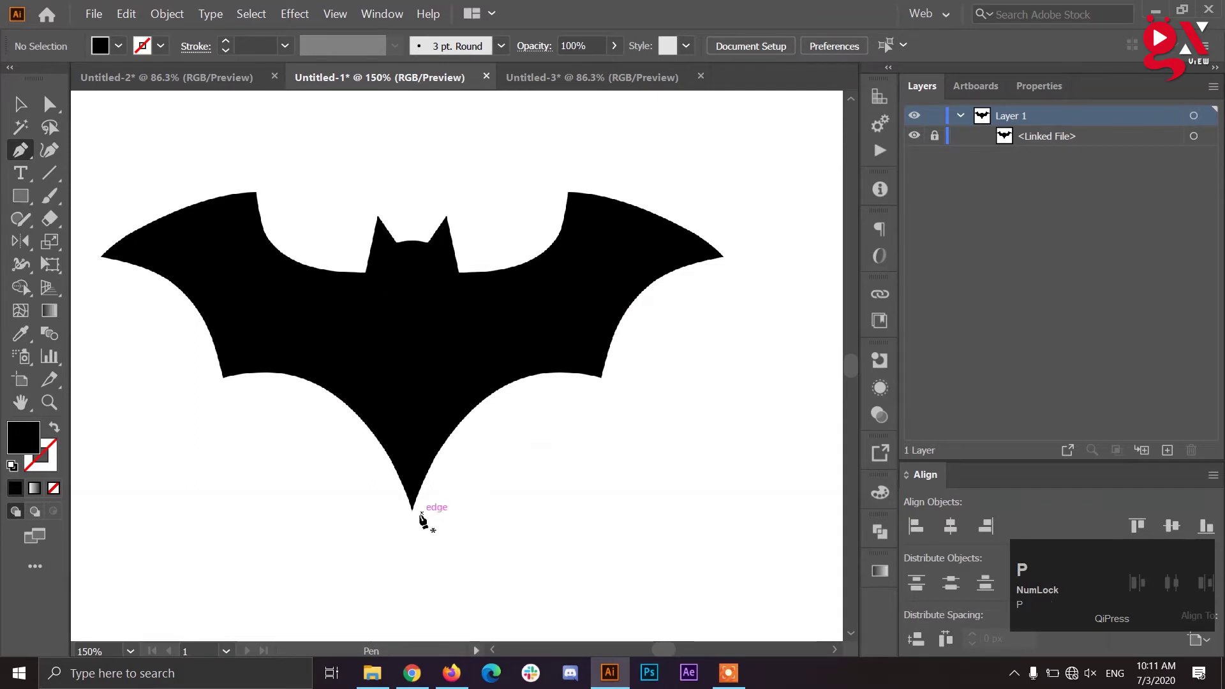
click(416, 517)
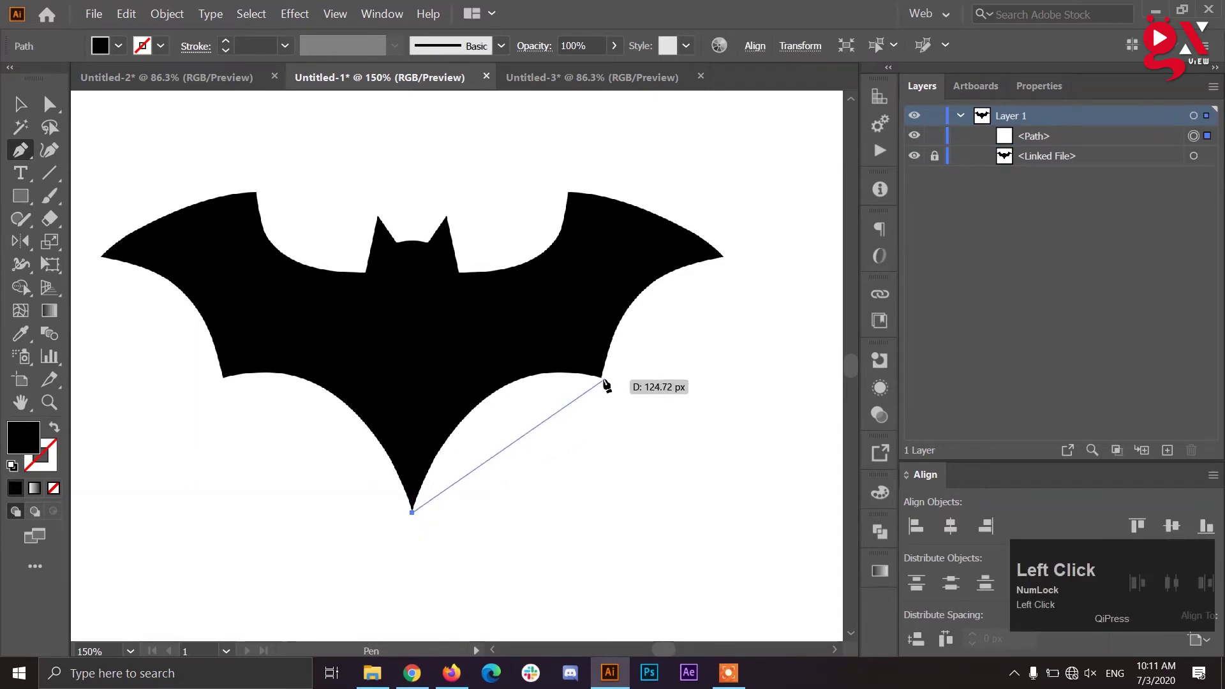
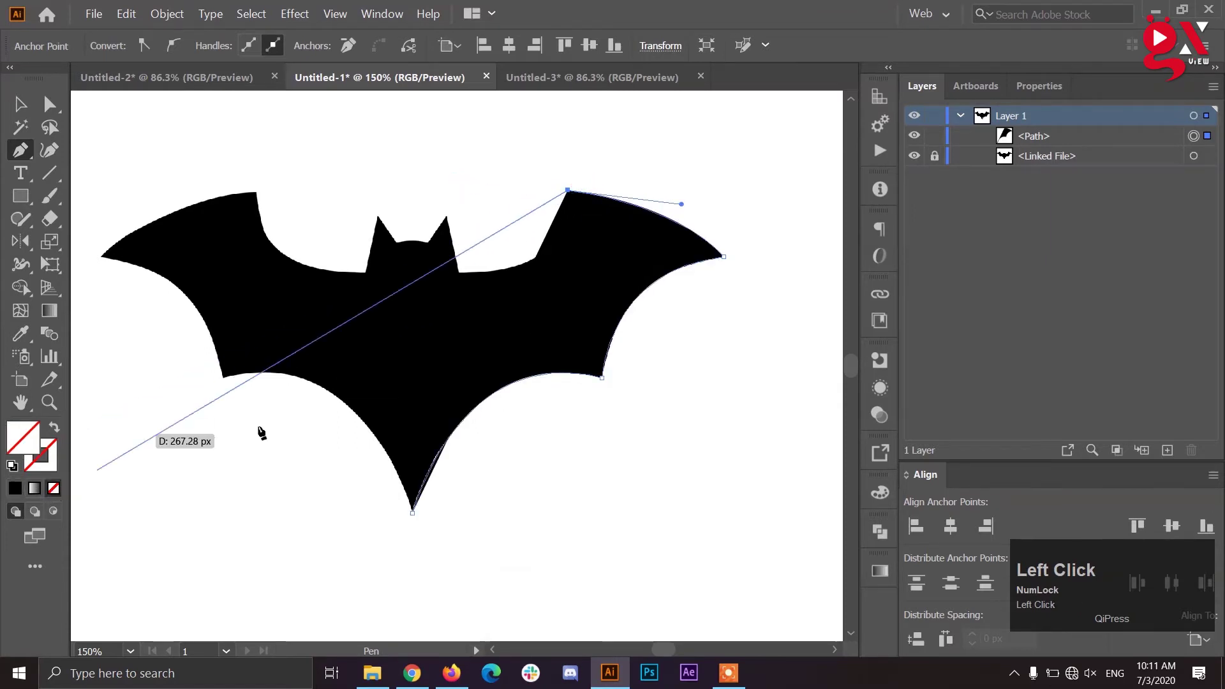
scroll(up, 3)
drag(454, 260, 452, 260)
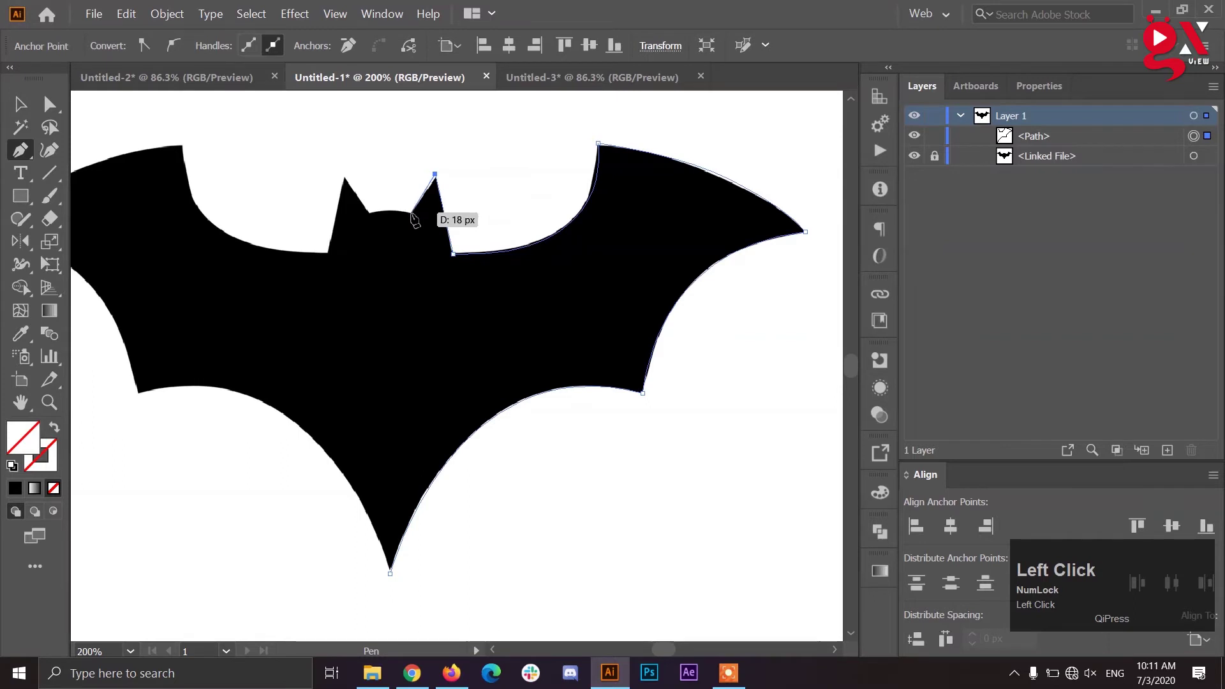
scroll(up, 3)
drag(409, 215, 412, 216)
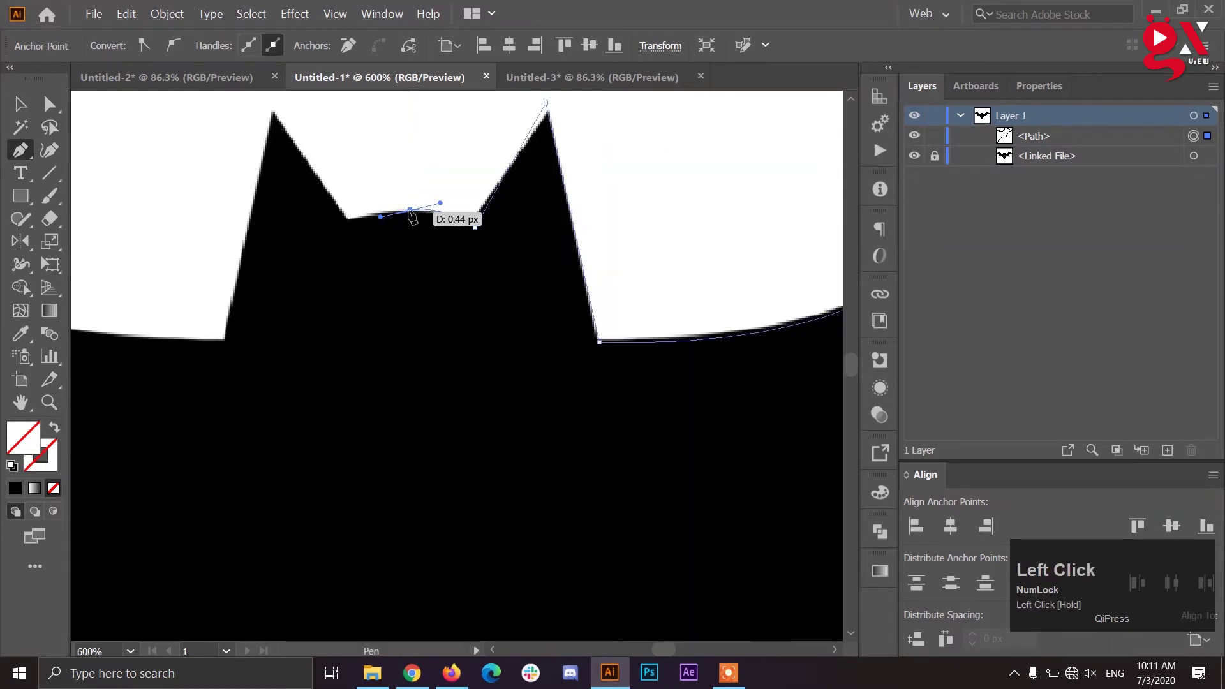
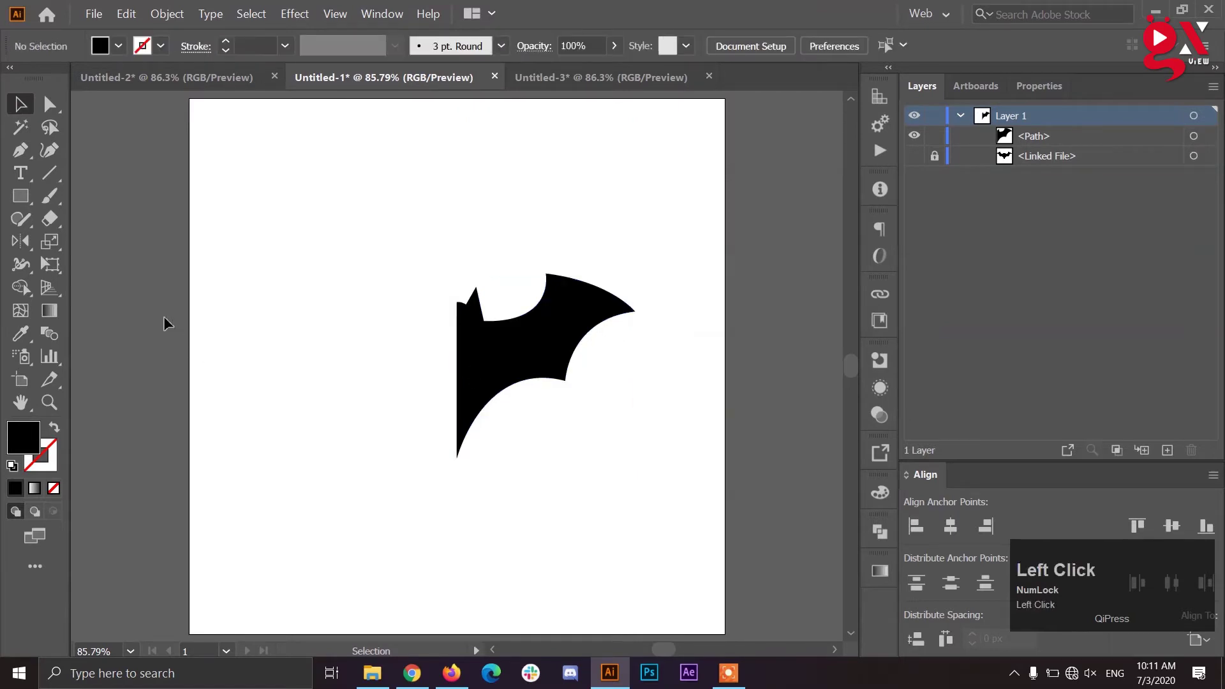
Preview a mirrored copy of the bat half, settling on a vertical reflection axis.
click(23, 249)
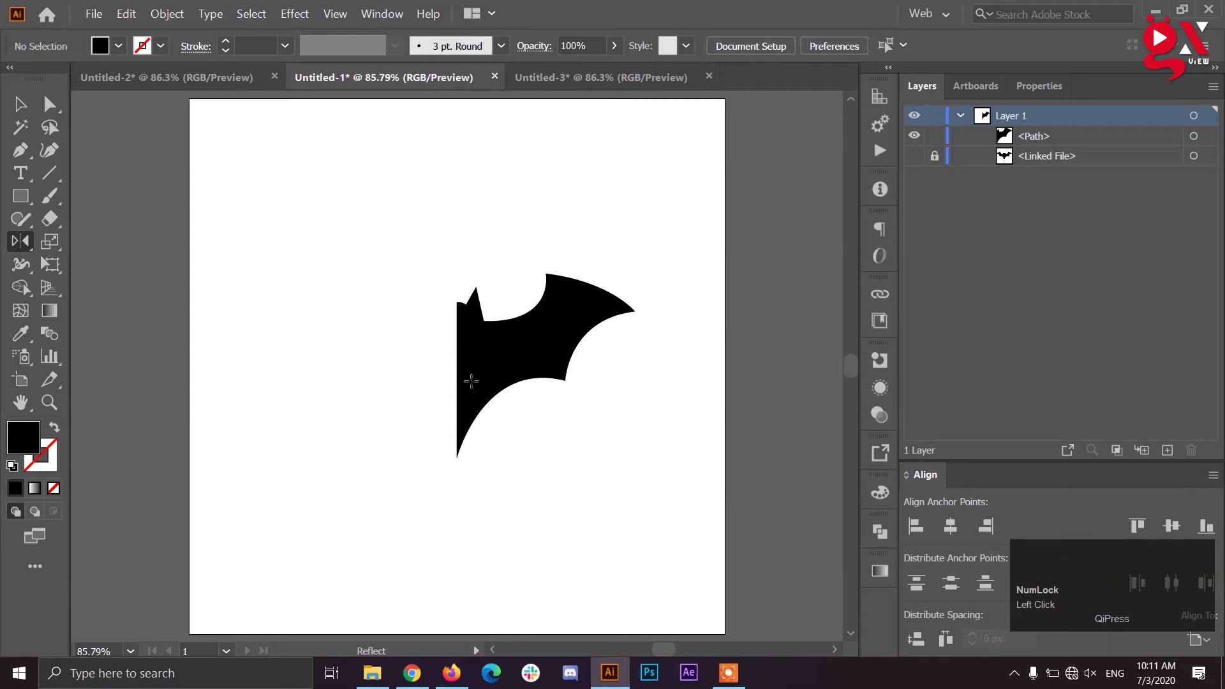
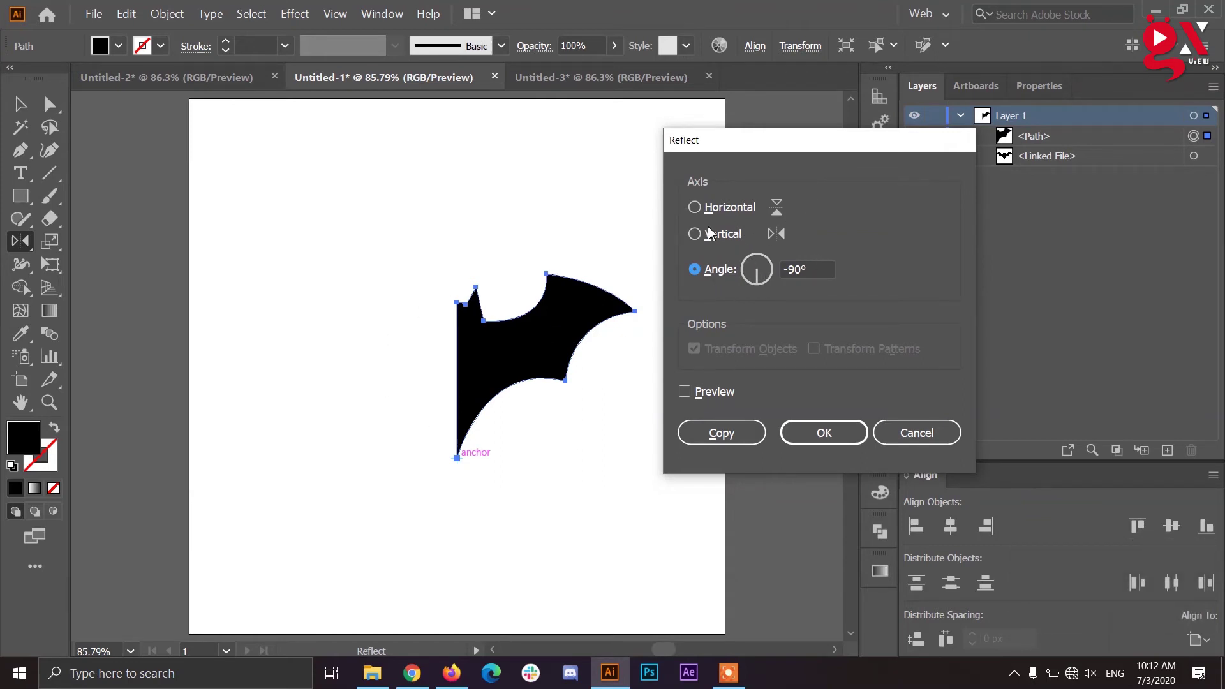
click(703, 397)
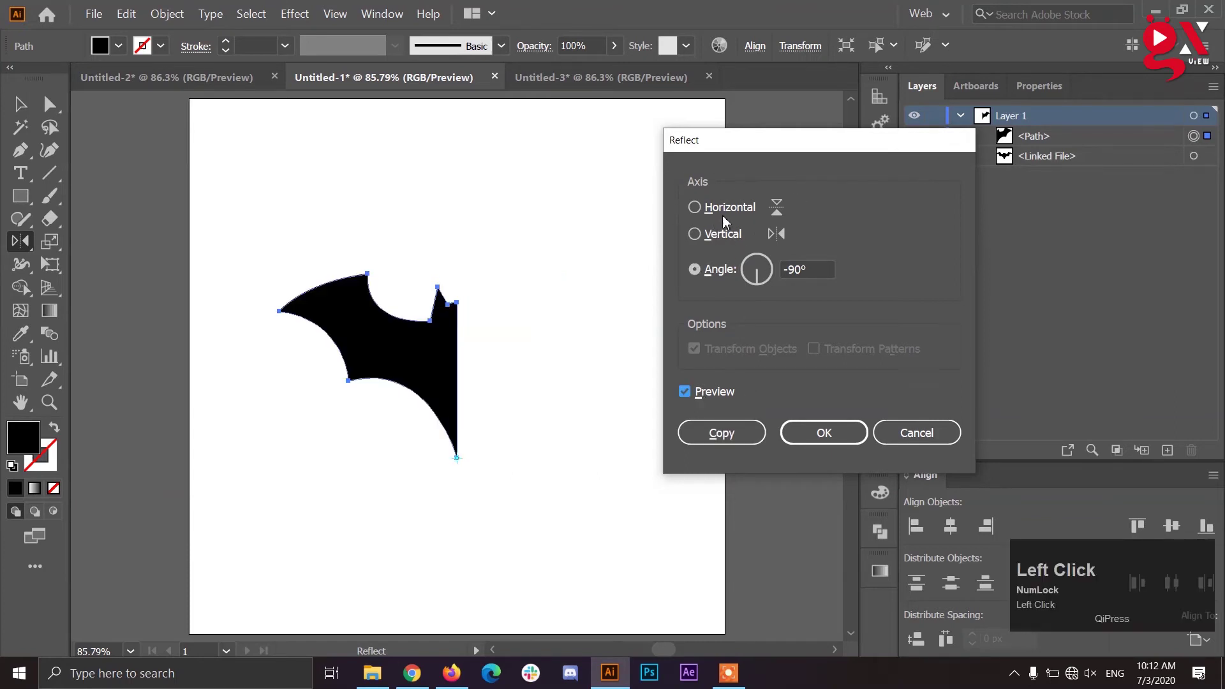
click(727, 240)
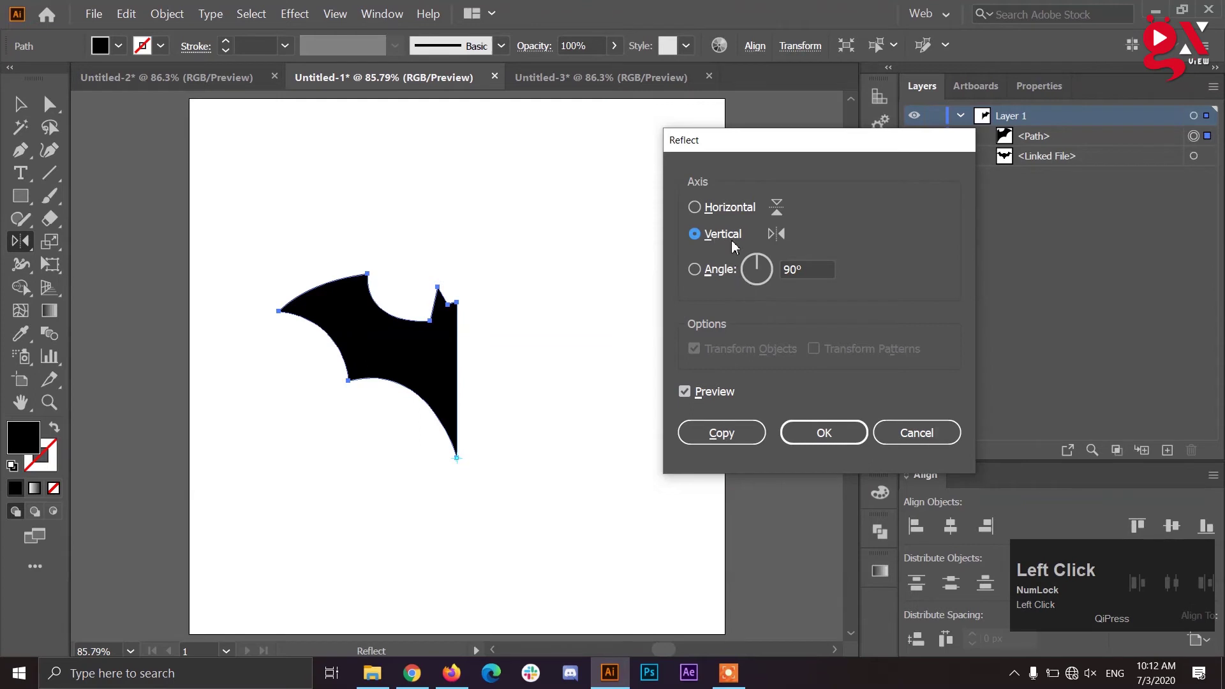
click(720, 210)
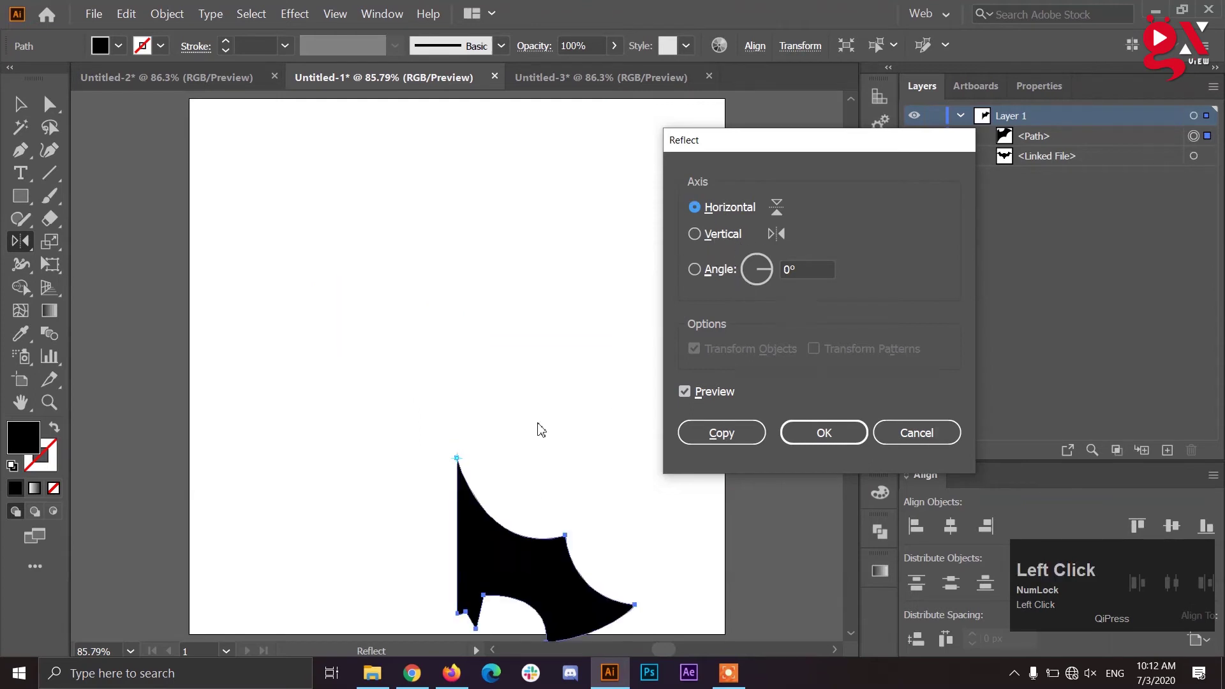
click(717, 241)
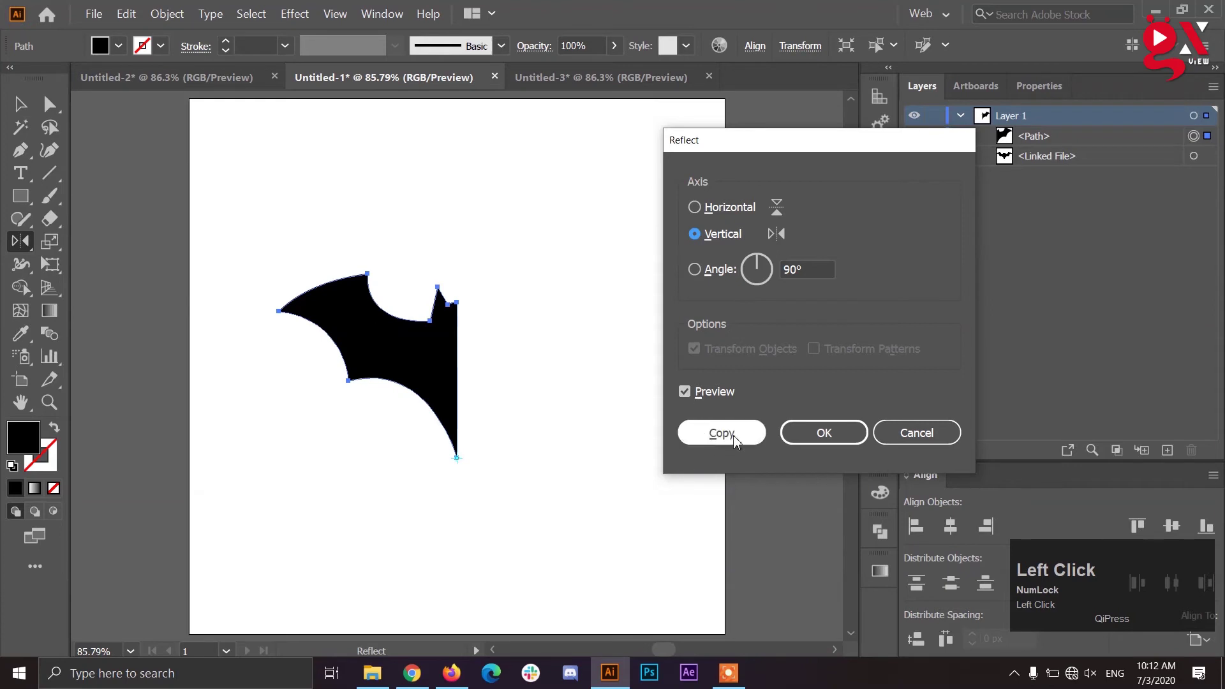
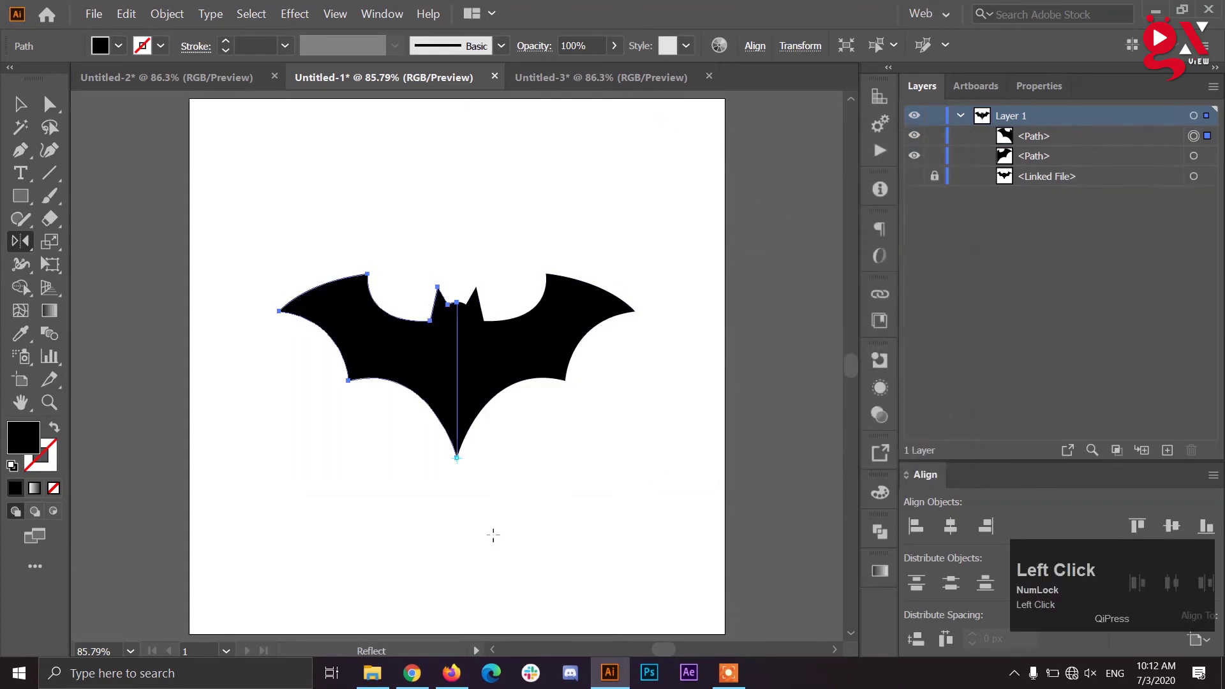
Unite the two bat halves into a single black path with the Shape Builder and select it.
key(v)
click(520, 481)
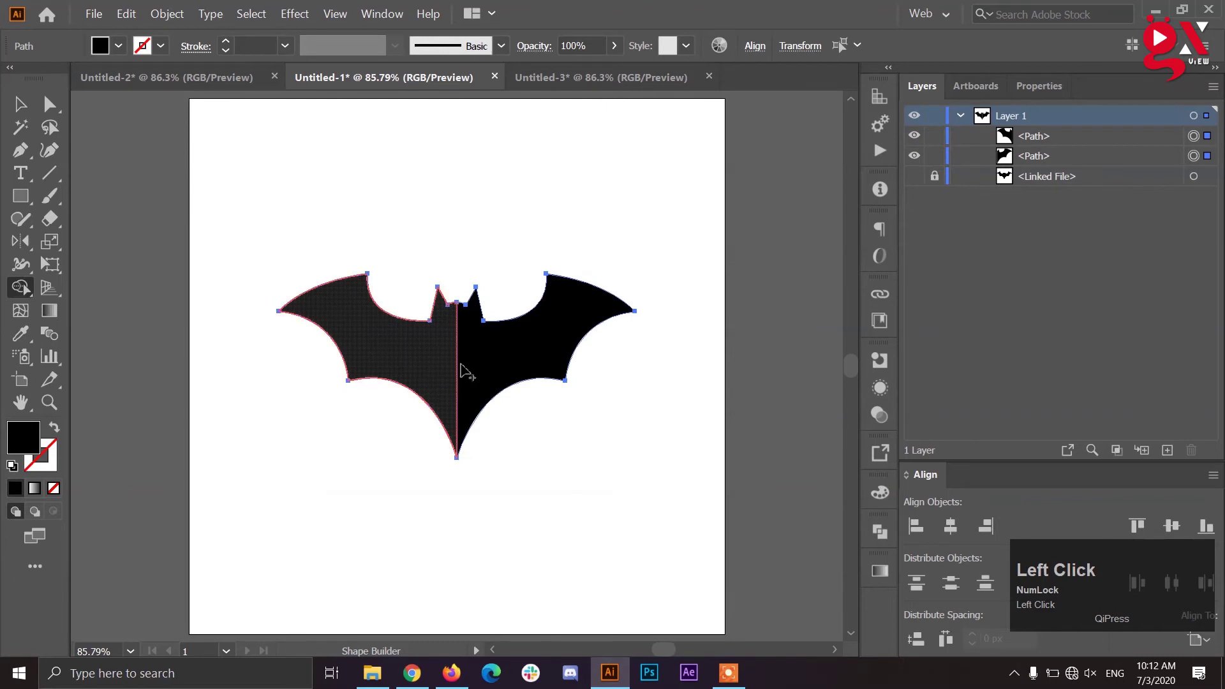
key(a)
text(av)
click(513, 483)
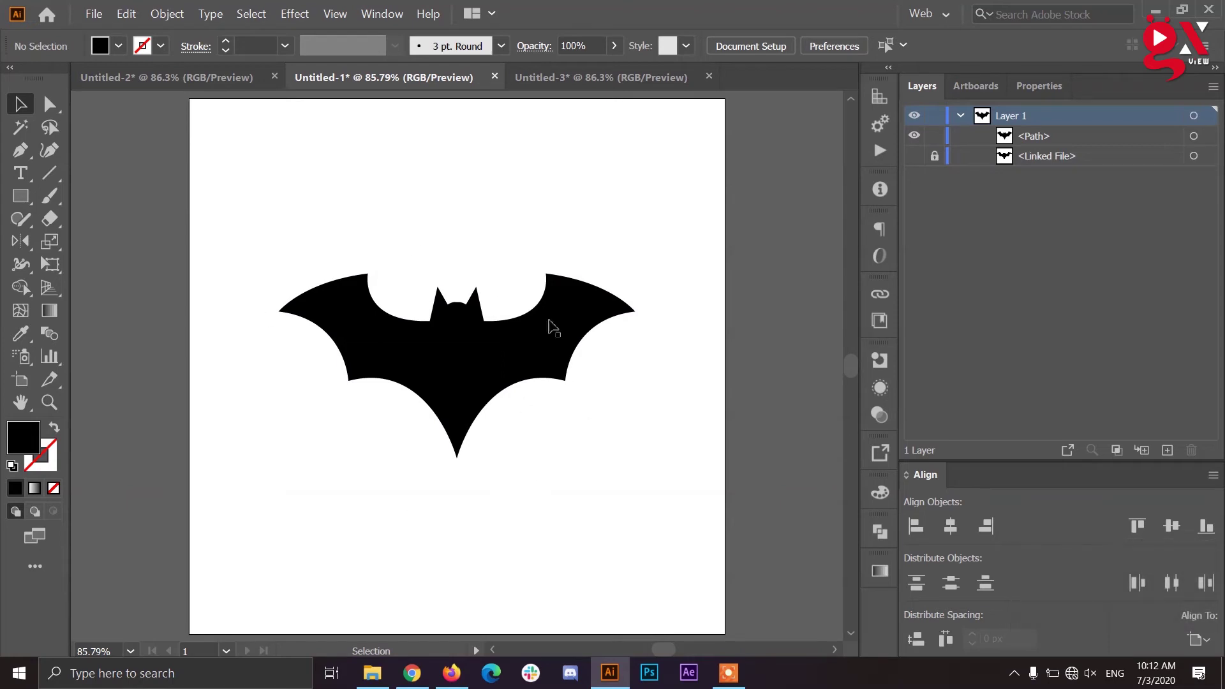
click(436, 348)
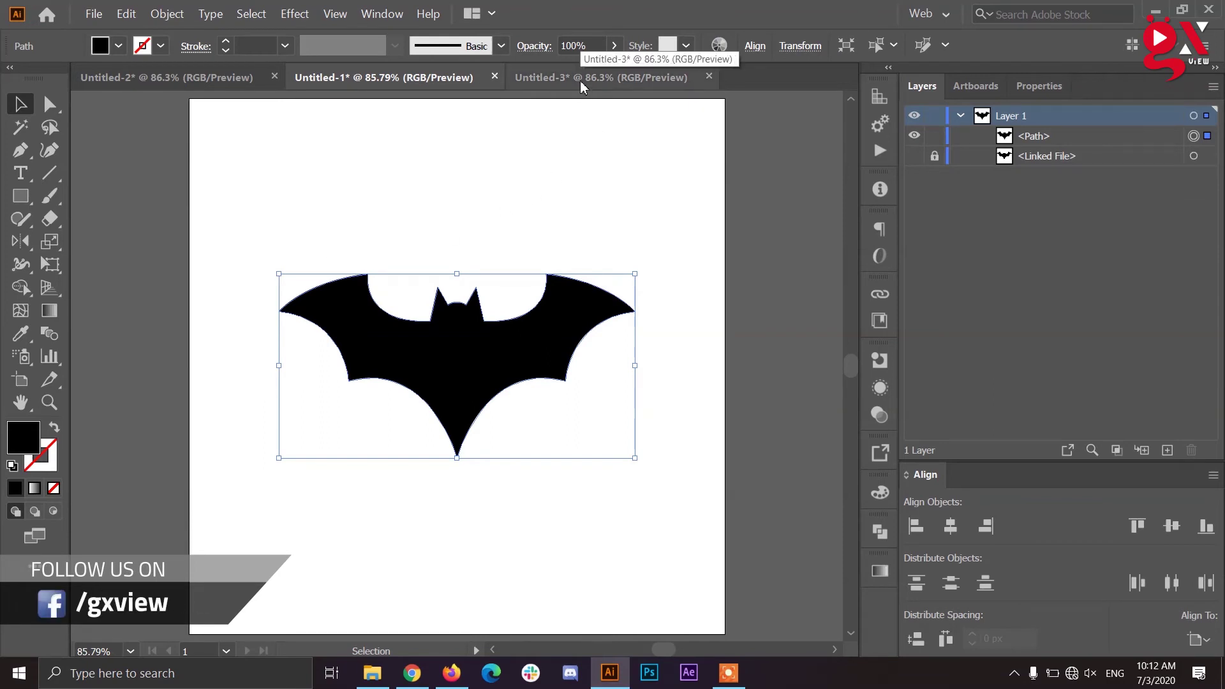
In the Gab frog document, cut away the frog's left half with a rectangle, keeping the right half selected.
click(584, 86)
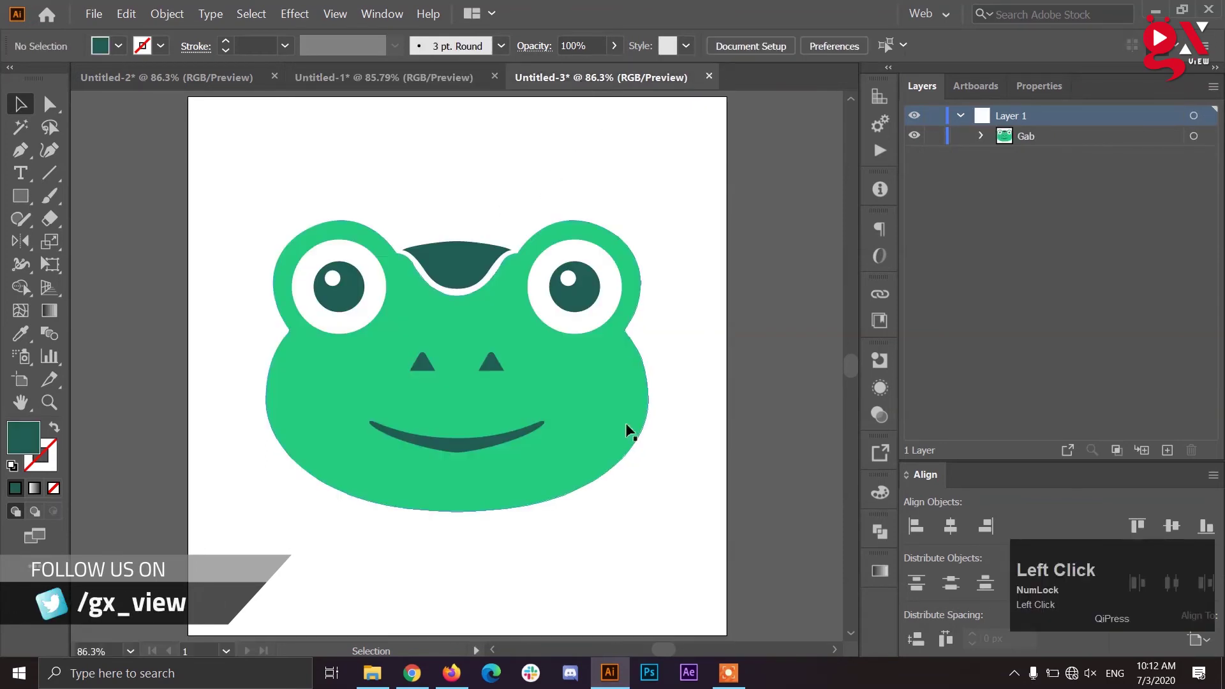
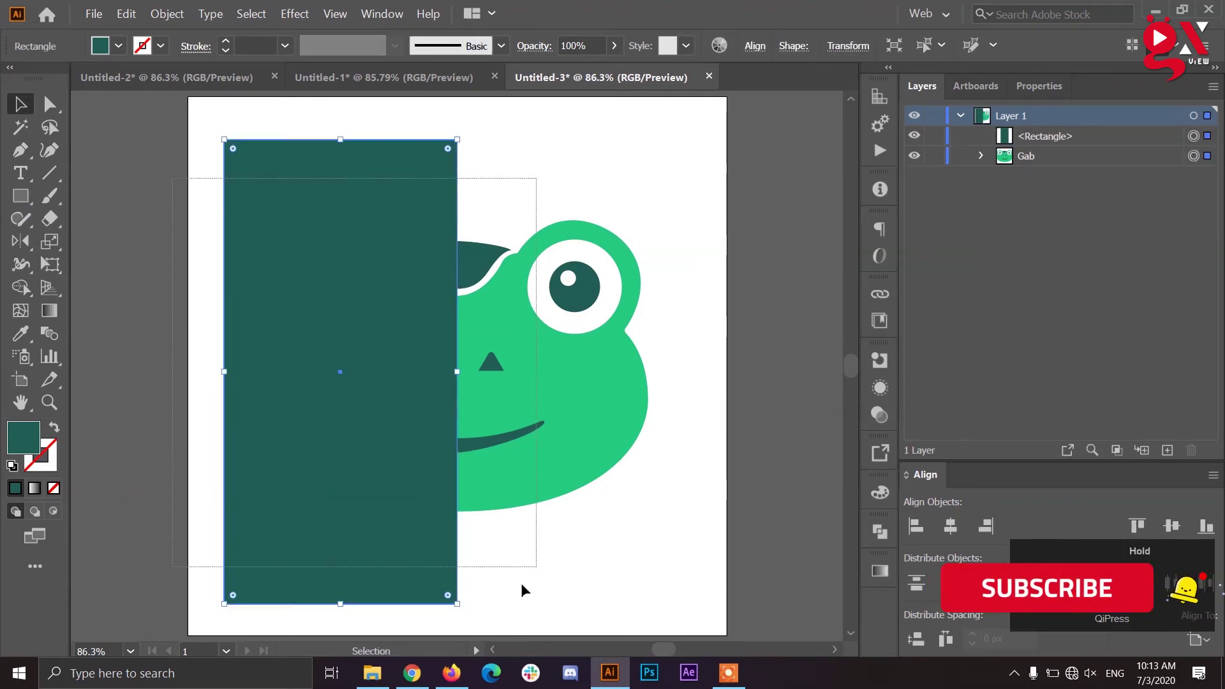
drag(492, 441, 21, 292)
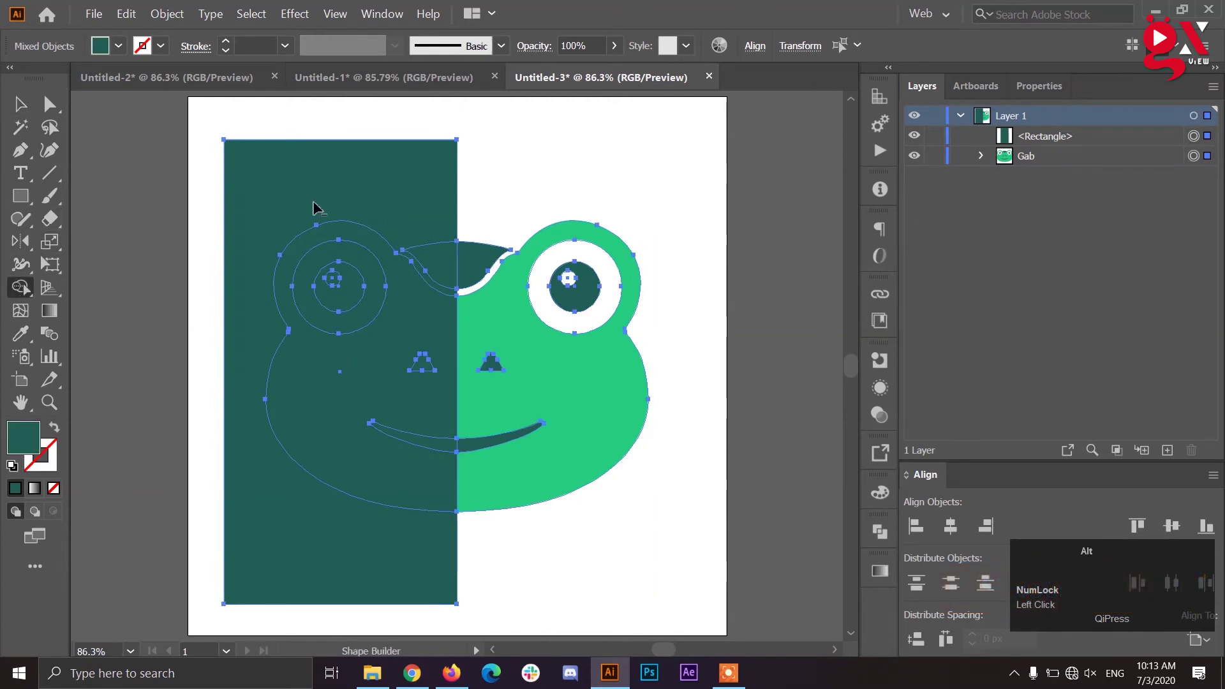
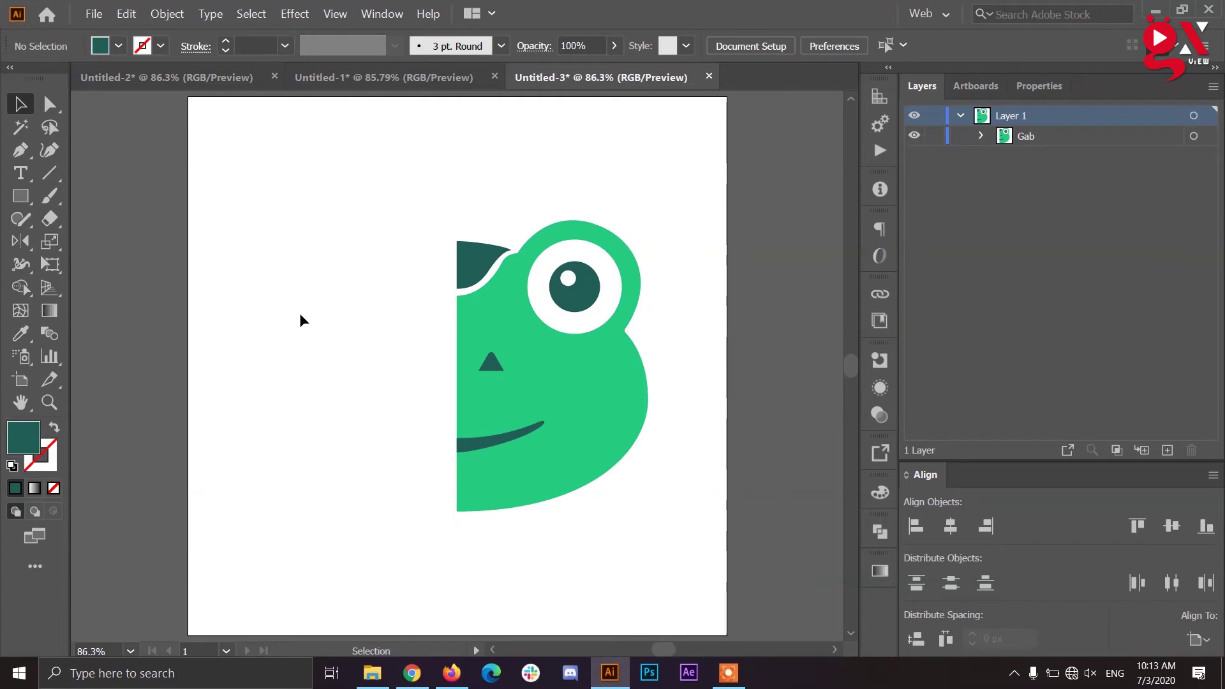
click(493, 333)
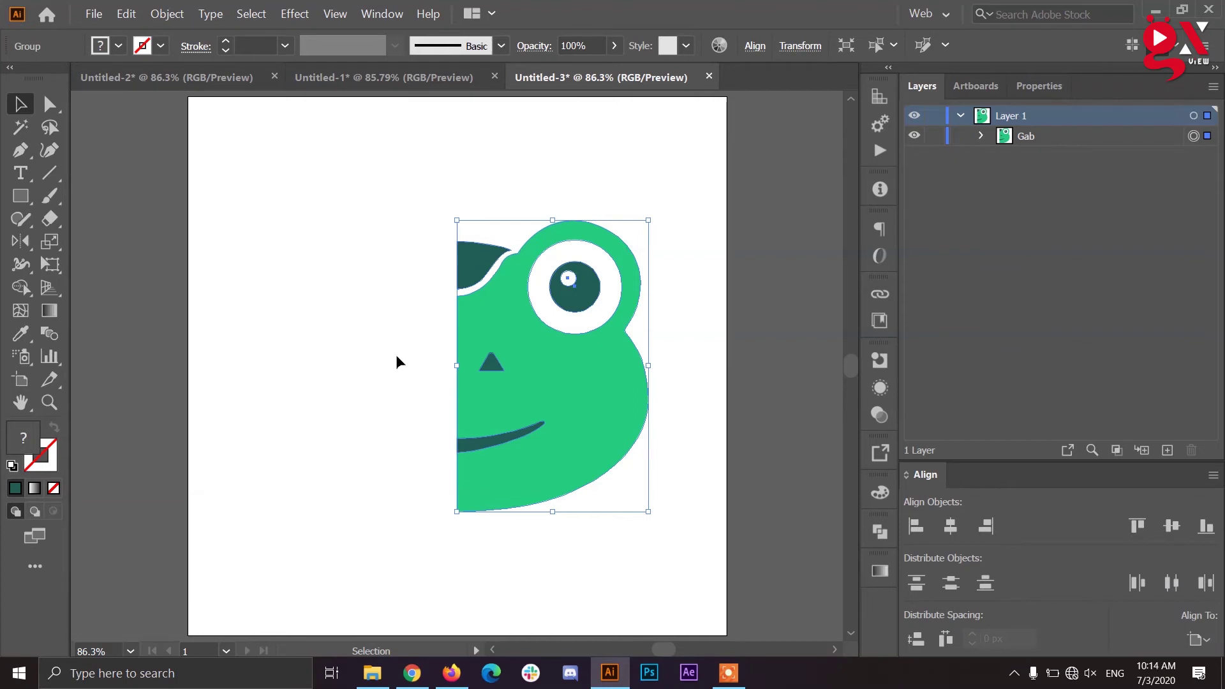
click(674, 321)
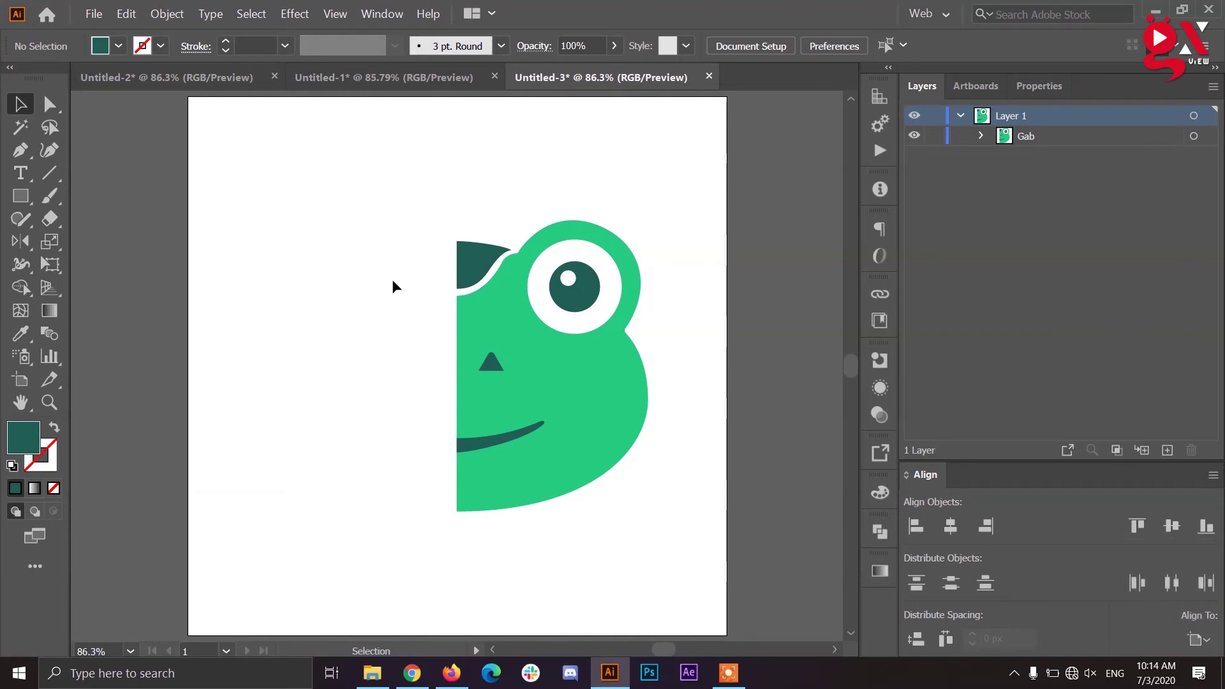
click(491, 327)
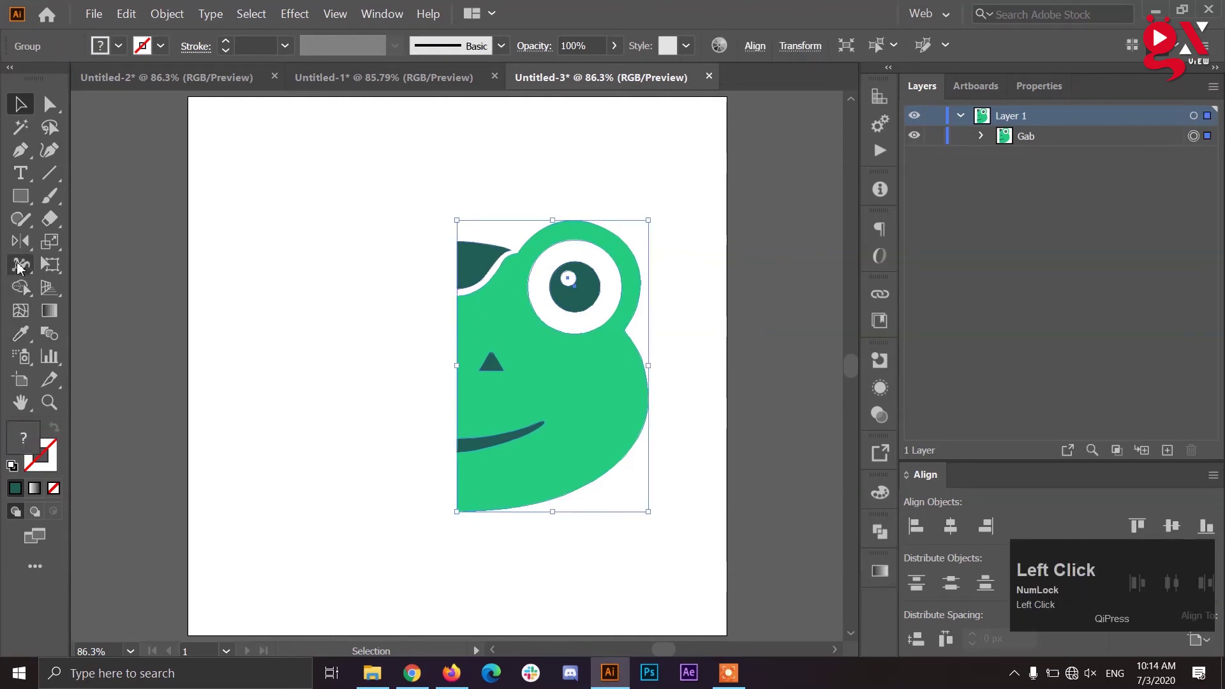
With the Reflect tool, set the mirror point at the frog half's bottom centre for a vertical copy.
click(20, 248)
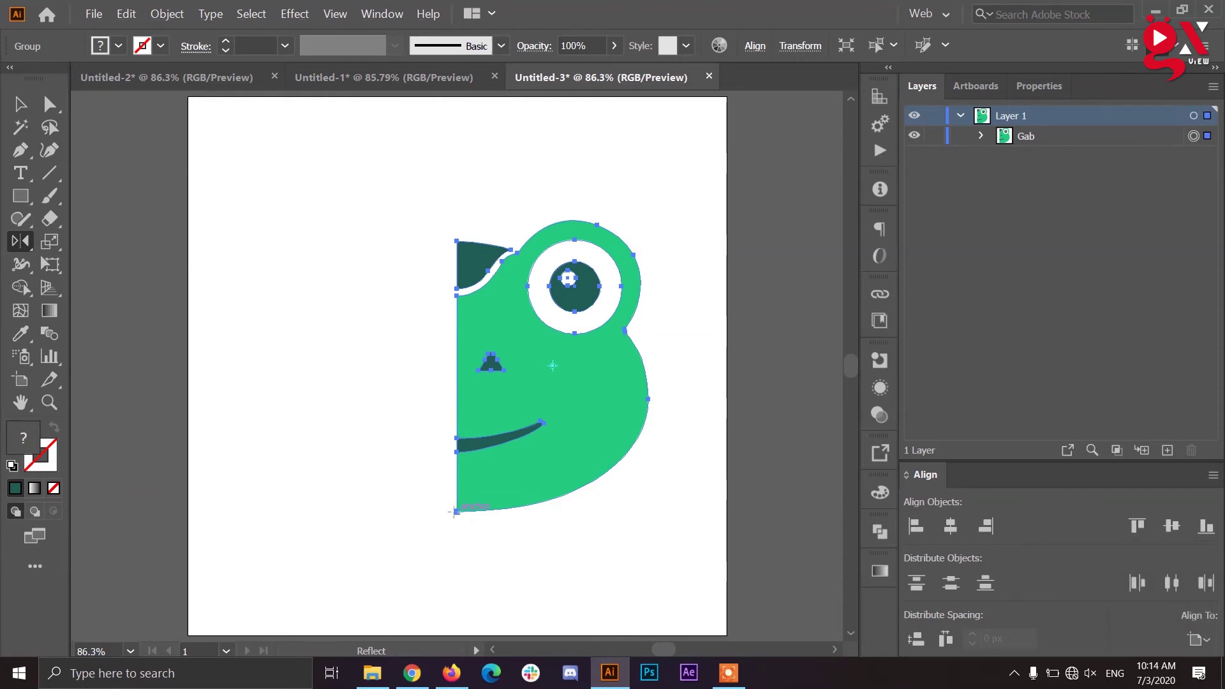
key(alt+Num_Lock)
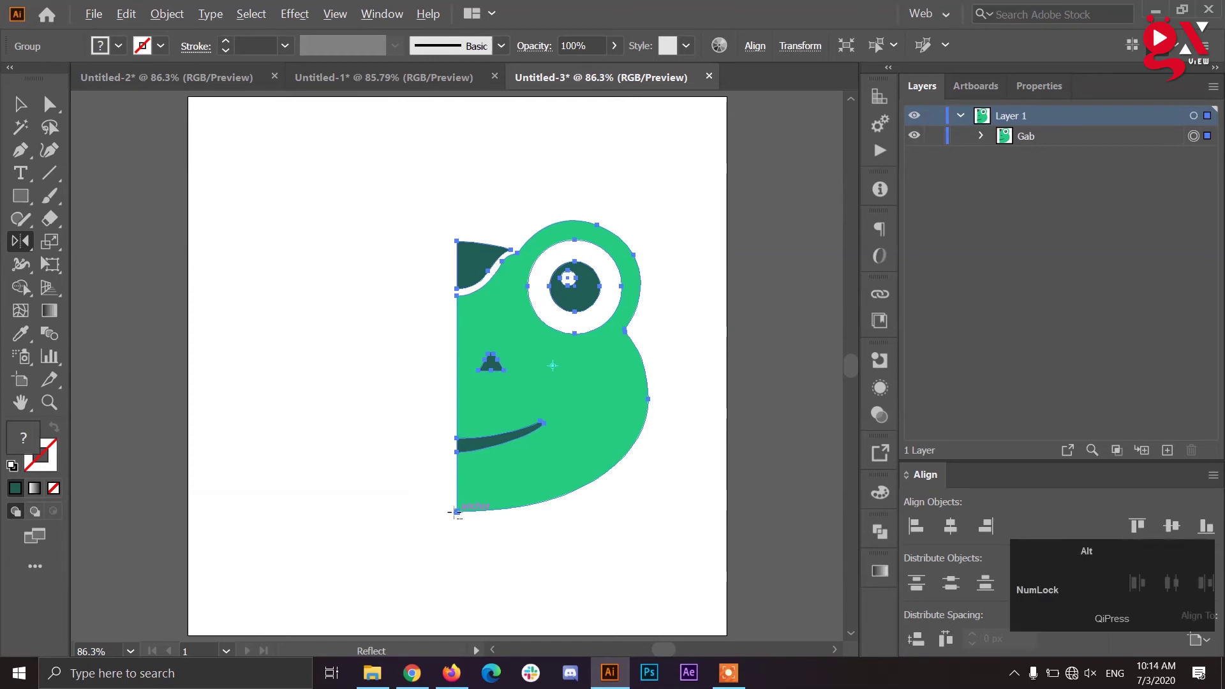
click(462, 519)
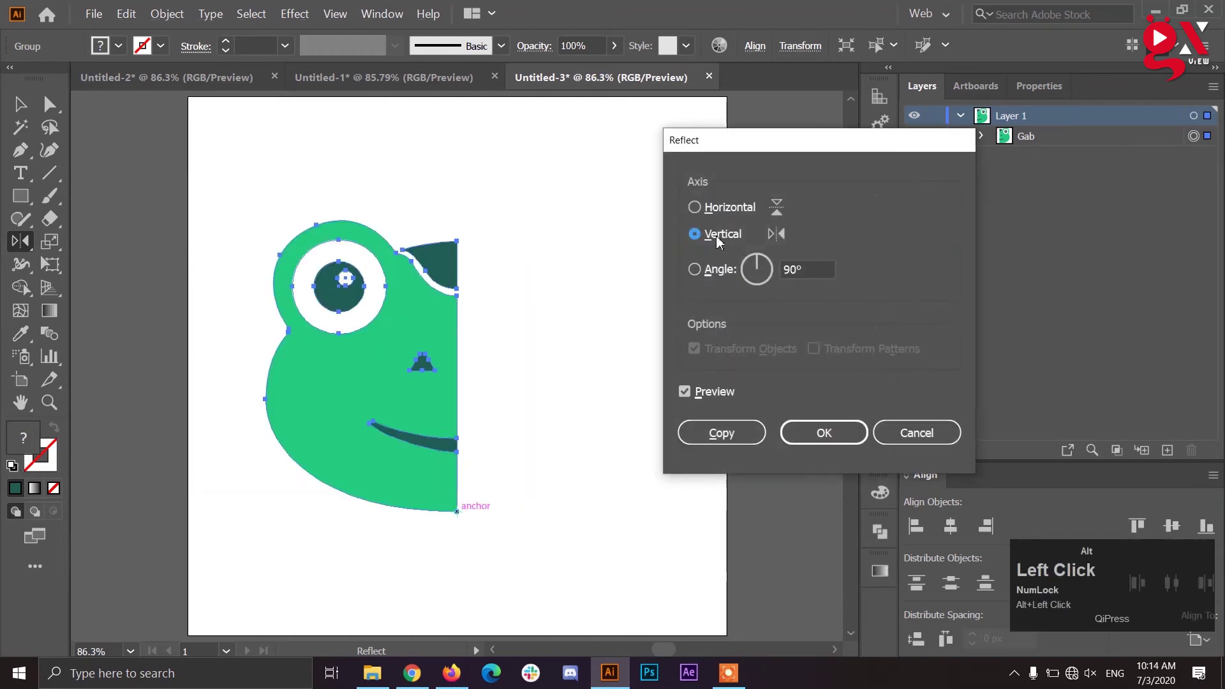